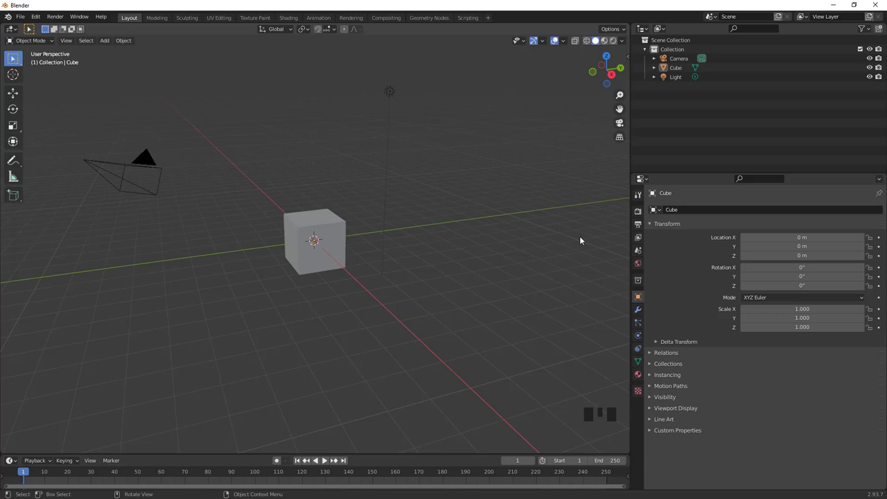
Flatten the default cube into a thin slab with Z scale about -0.138, viewed from the front
{"action": "left_click", "coordinate": [322, 232]}
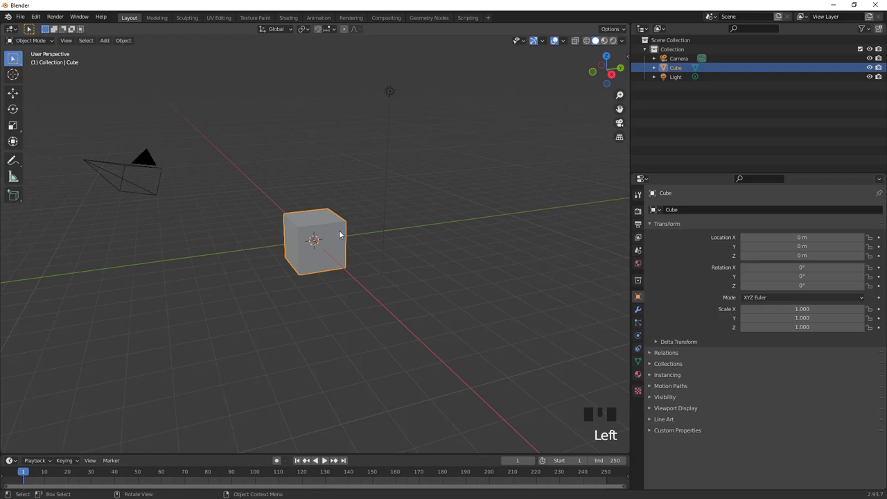
{"action": "key", "text": "s"}
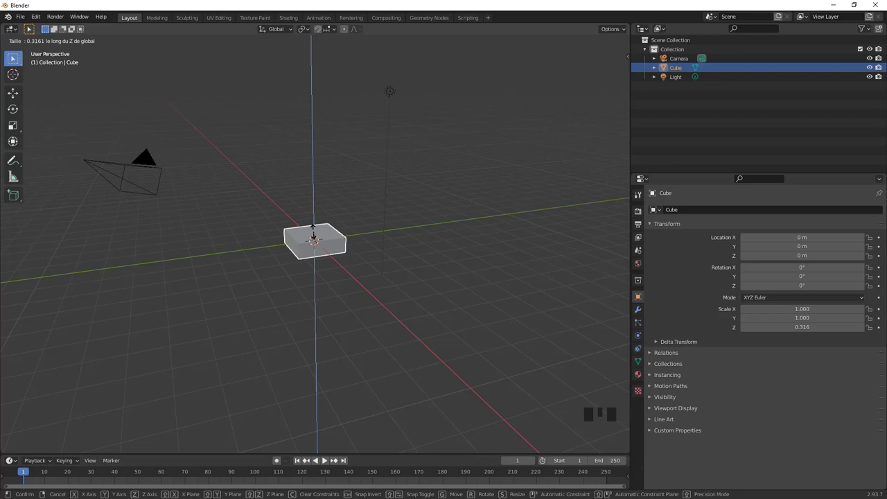
{"action": "left_click_drag", "start_coordinate": [350, 255], "coordinate": [340, 253]}
{"action": "scroll", "scroll_direction": "up", "scroll_amount": 3}
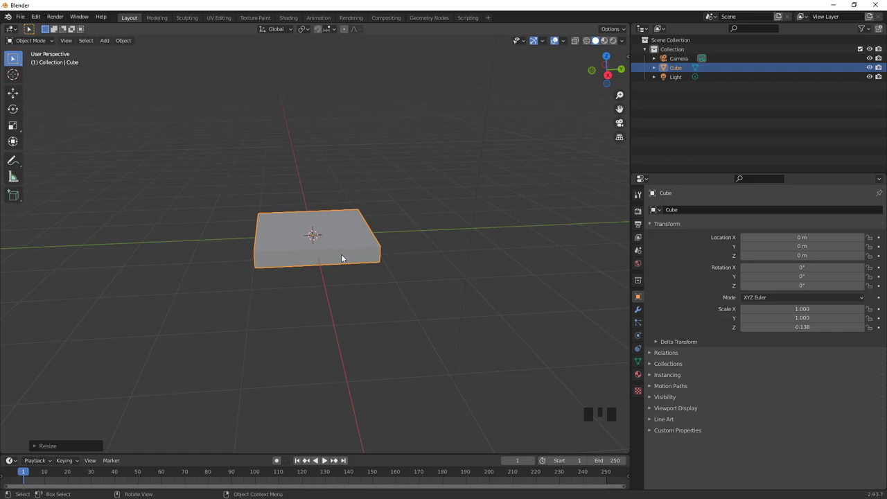
{"action": "left_click_drag", "start_coordinate": [343, 255], "coordinate": [340, 241]}
{"action": "key", "text": "KP_1"}
{"action": "scroll", "scroll_direction": "down", "scroll_amount": 3}
Apply Quick Smoke to the slab so a Smoke Domain box surrounds it
{"action": "left_click_drag", "start_coordinate": [128, 39], "coordinate": [246, 290]}
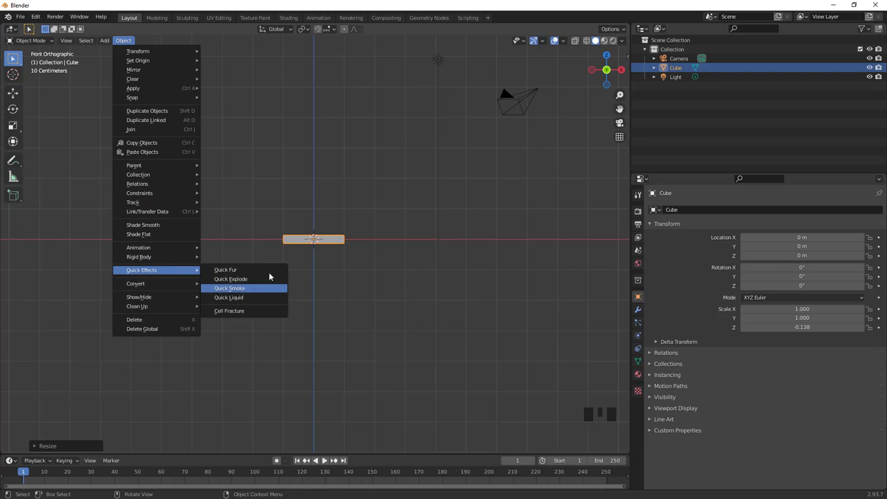
{"action": "key", "text": "g"}
{"action": "left_click_drag", "start_coordinate": [410, 196], "coordinate": [409, 226]}
{"action": "scroll", "scroll_direction": "down", "scroll_amount": 3}
Enlarge the Smoke Domain mesh in edit mode to roughly 8.8 times its size
{"action": "key", "text": "Tab"}
{"action": "key", "text": "s"}
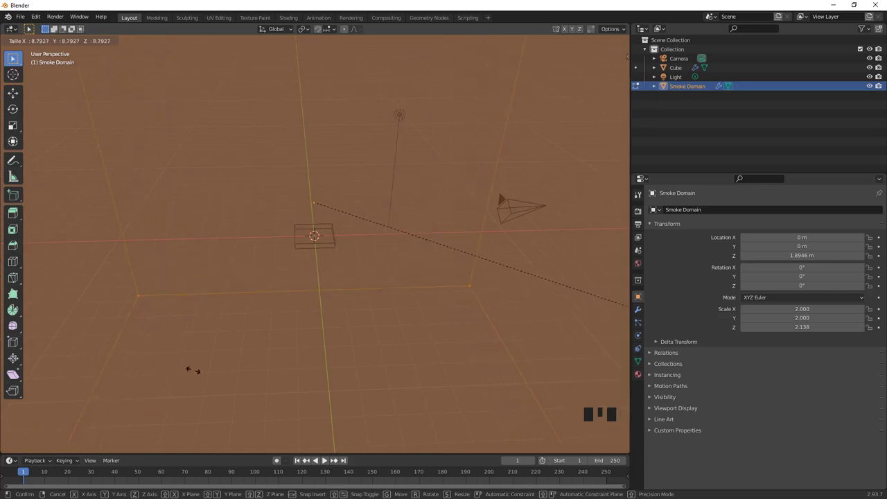
{"action": "scroll", "scroll_direction": "down", "scroll_amount": 3}
{"action": "key", "text": "KP_1"}
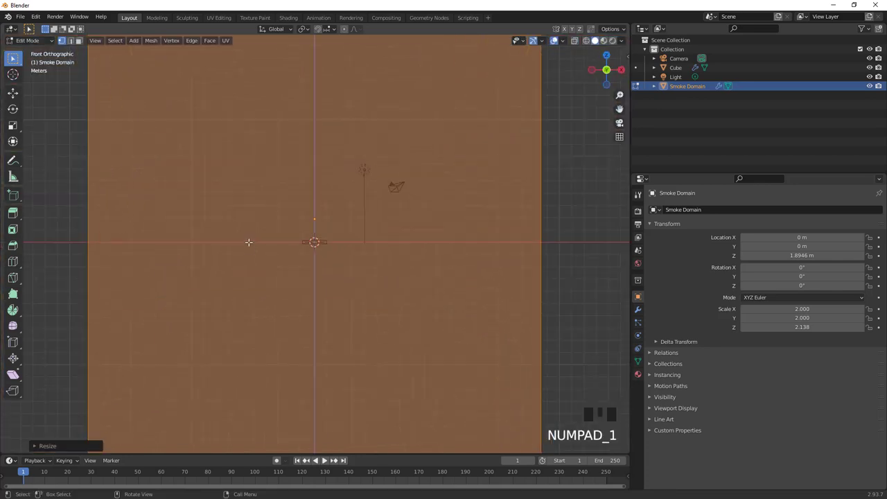
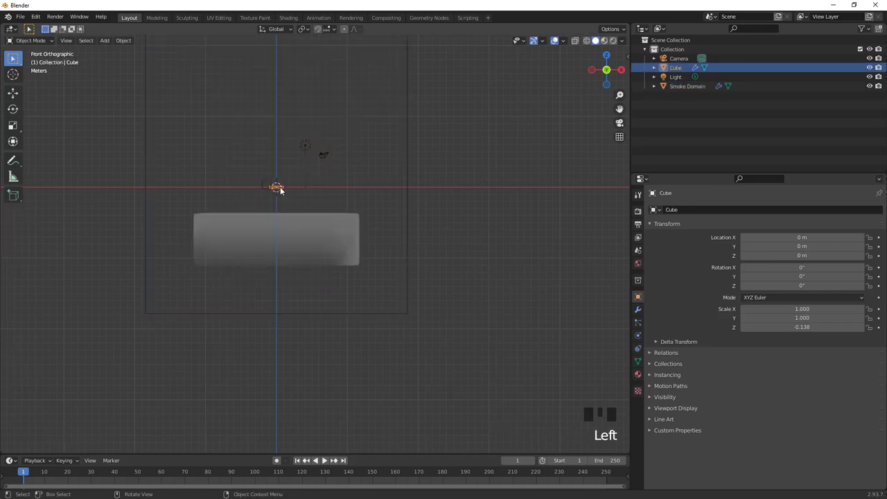
Move the flat cube down to about -17.3 m at the domain floor and reselect the domain
{"action": "key", "text": "g"}
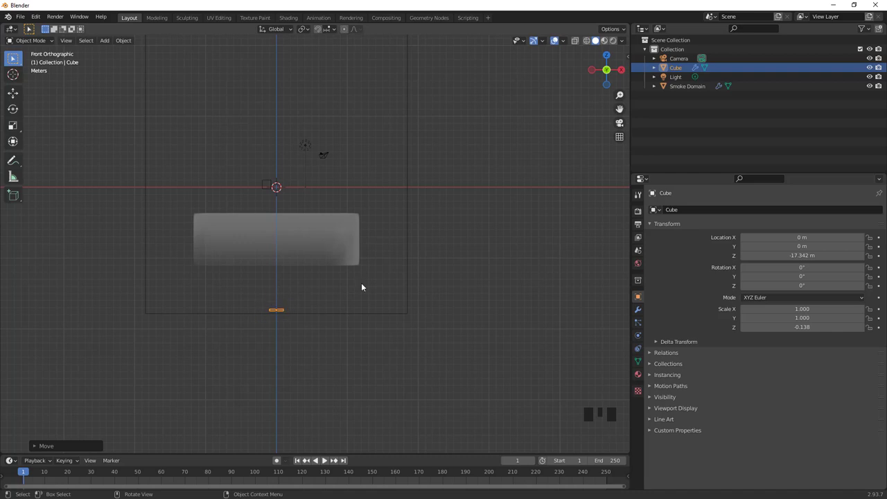
{"action": "left_click", "coordinate": [412, 266]}
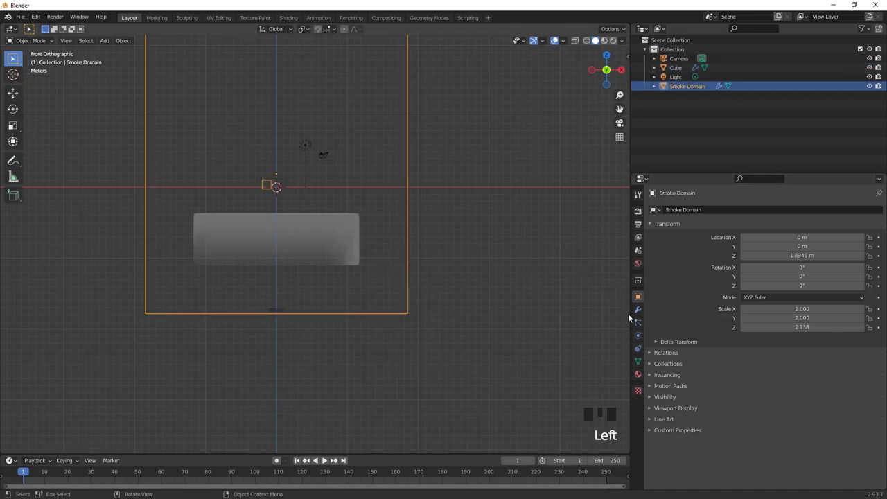
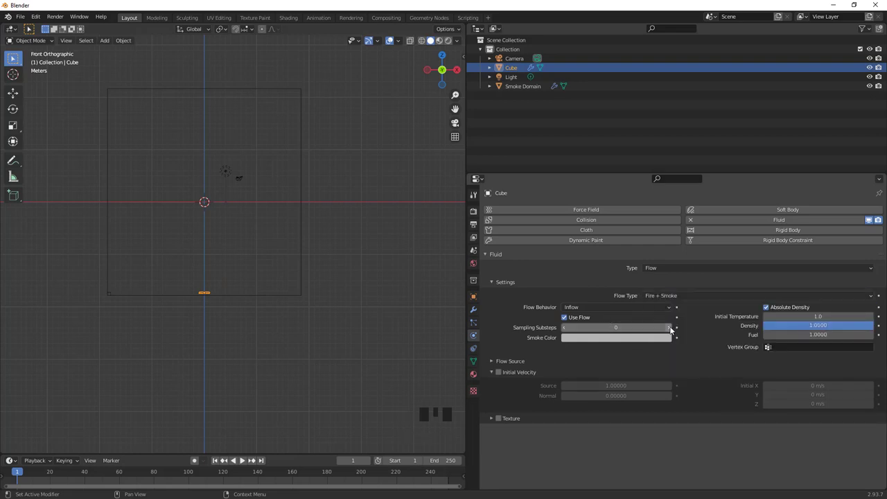
Set the cube's fluid Flow Type to Fire + Smoke so it emits into the domain
{"action": "left_click_drag", "start_coordinate": [672, 327], "coordinate": [501, 374]}
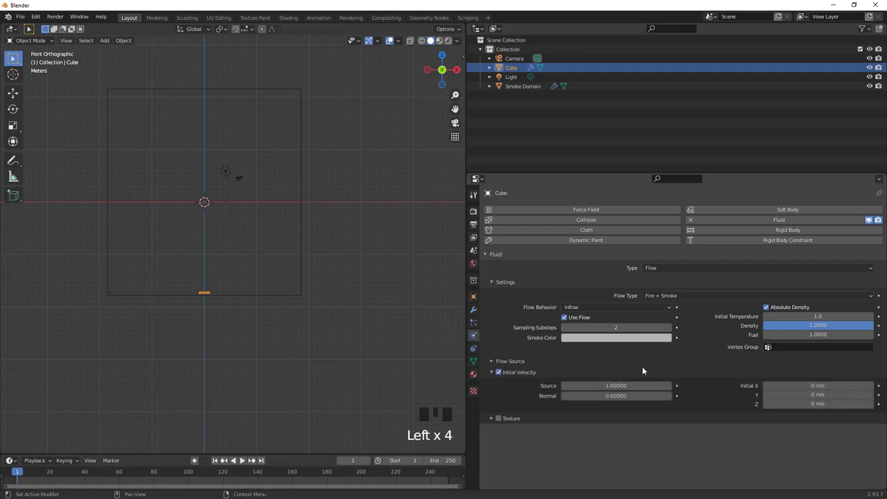
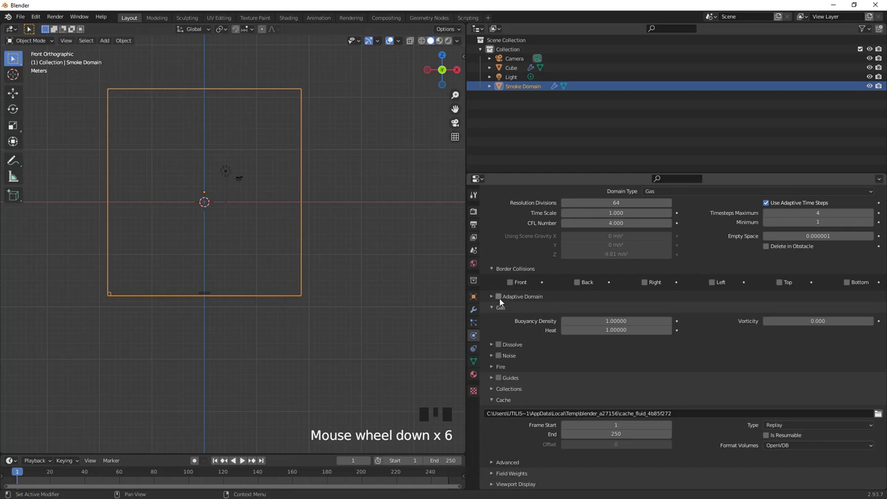
Enable Adaptive Domain and Wavelet Noise with upres factor 2 on the Smoke Domain
{"action": "left_click_drag", "start_coordinate": [501, 298], "coordinate": [574, 326]}
{"action": "scroll", "scroll_direction": "down", "scroll_amount": 3}
{"action": "left_click_drag", "start_coordinate": [496, 356], "coordinate": [685, 378]}
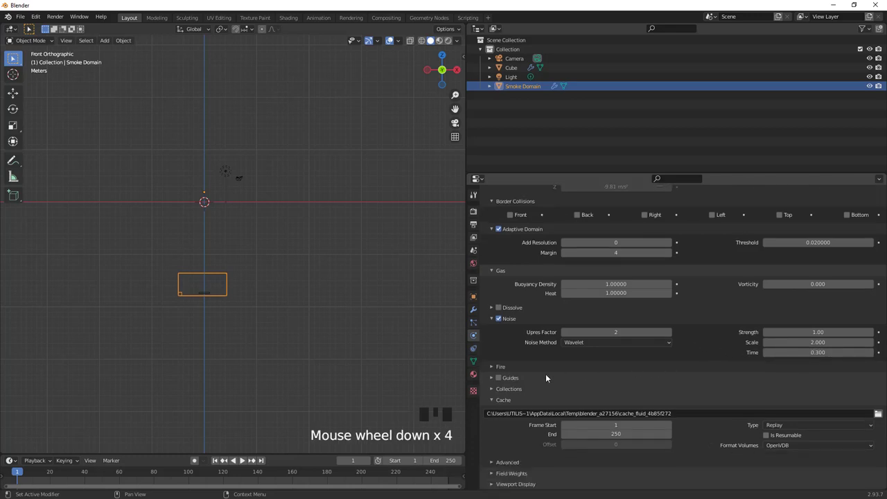
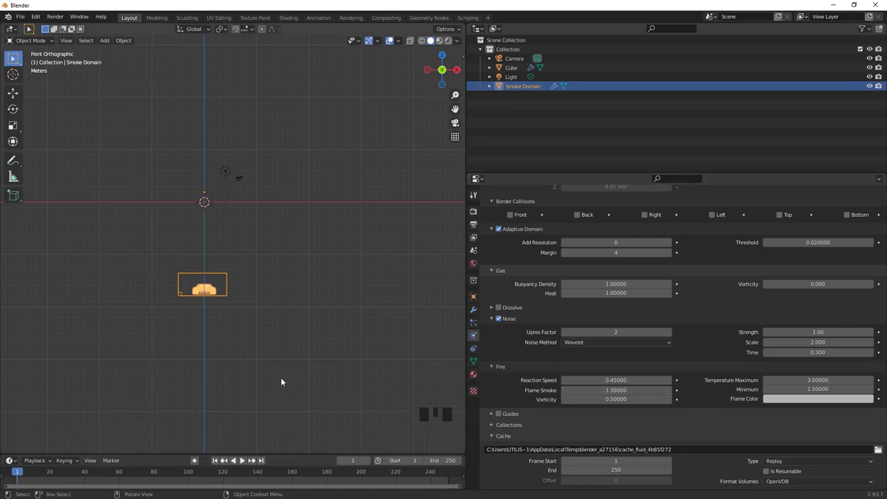
Scrub and play the timeline so fire starts appearing at the domain's base
{"action": "scroll", "scroll_direction": "down", "scroll_amount": 3}
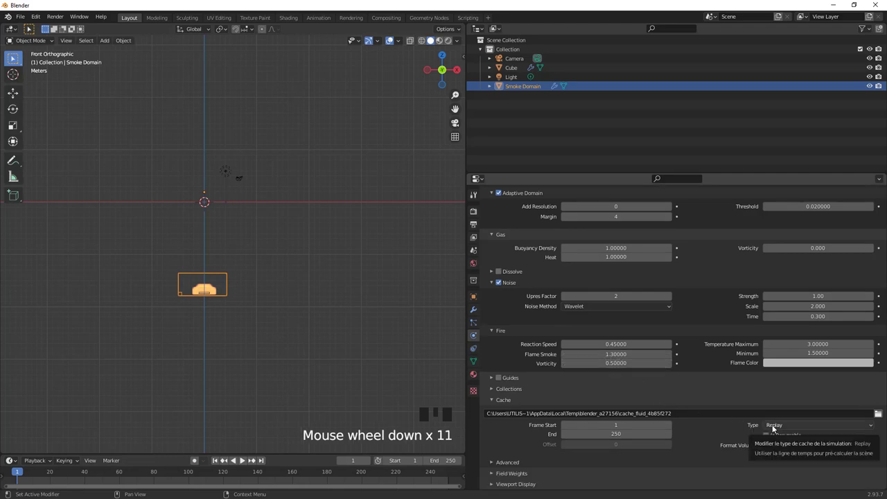
{"action": "left_click_drag", "start_coordinate": [776, 428], "coordinate": [247, 462]}
{"action": "left_click_drag", "start_coordinate": [247, 462], "coordinate": [252, 417]}
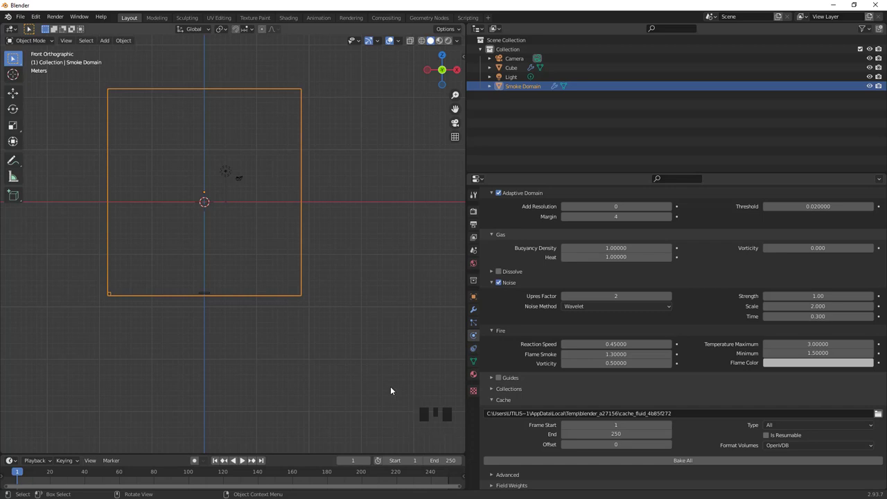
{"action": "left_click_drag", "start_coordinate": [772, 426], "coordinate": [248, 459]}
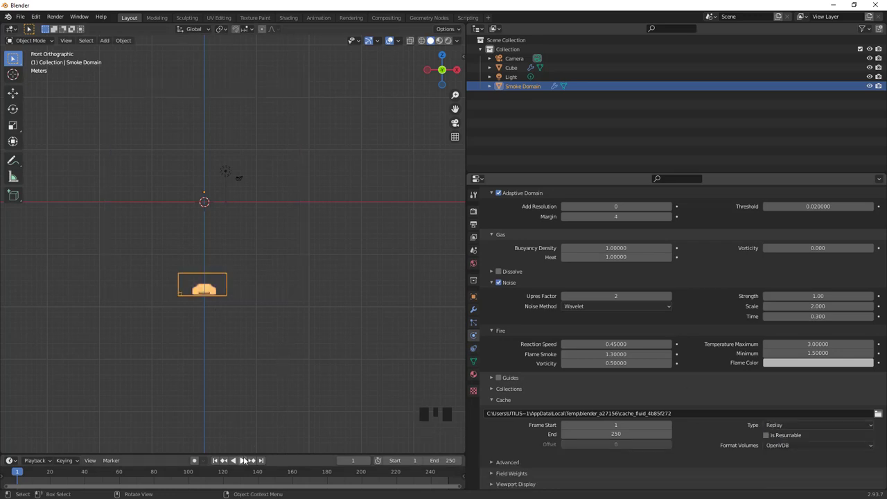
Play the simulation to frame 144 showing a billowing smoke cloud, then stop and orbit around it
{"action": "left_click", "coordinate": [246, 460]}
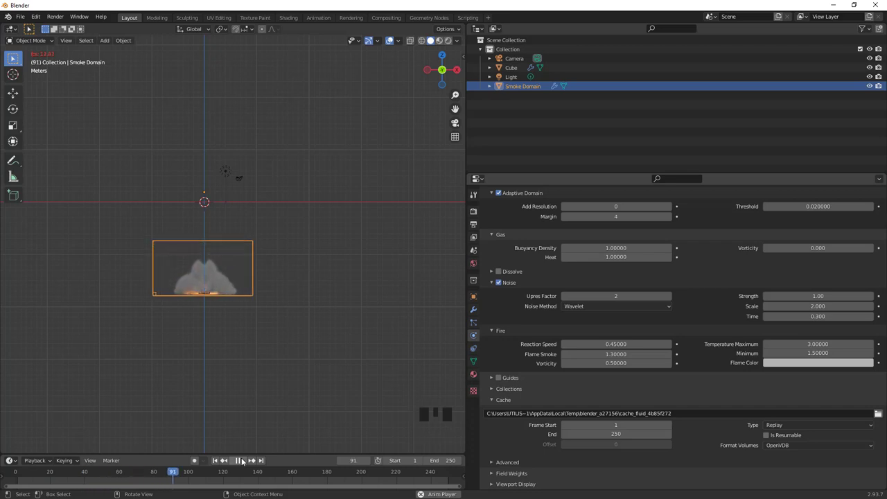
{"action": "scroll", "scroll_direction": "up", "scroll_amount": 3}
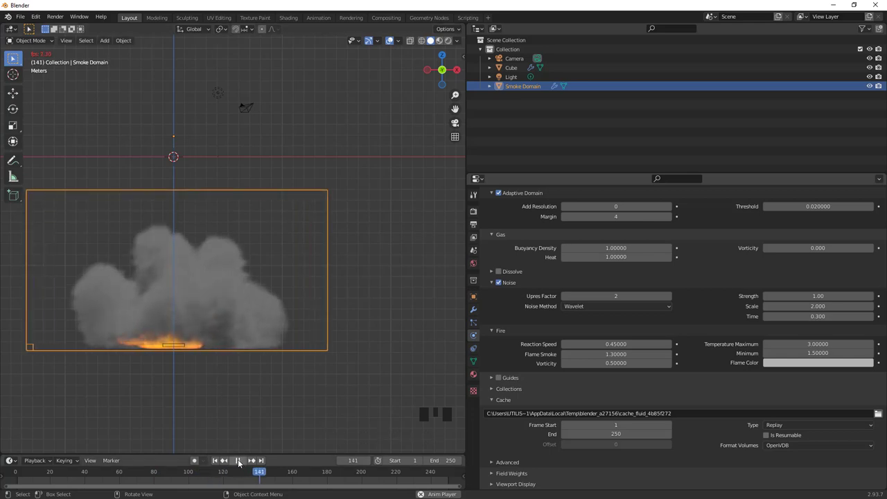
{"action": "left_click", "coordinate": [228, 334]}
{"action": "scroll", "scroll_direction": "down", "scroll_amount": 3}
{"action": "left_click_drag", "start_coordinate": [201, 311], "coordinate": [219, 275]}
{"action": "scroll", "scroll_direction": "up", "scroll_amount": 3}
Select the cube emitter to set its Fire + Smoke fuel to 2.0
{"action": "left_click", "coordinate": [193, 320]}
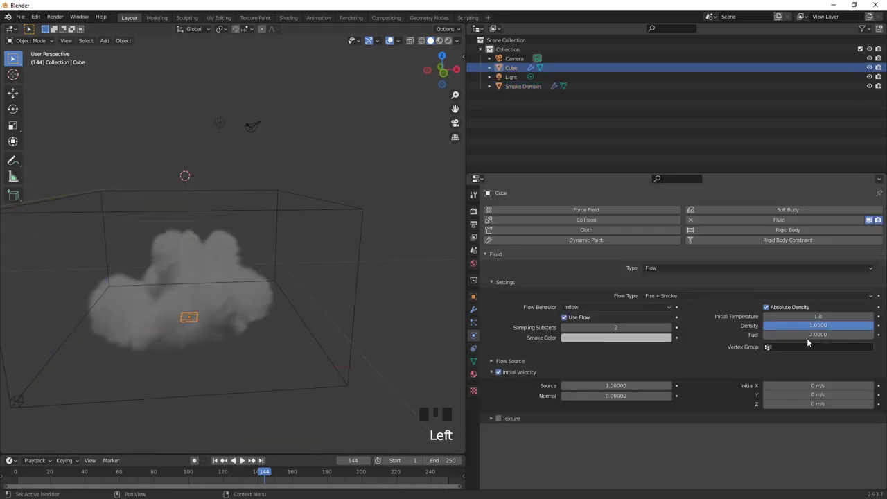
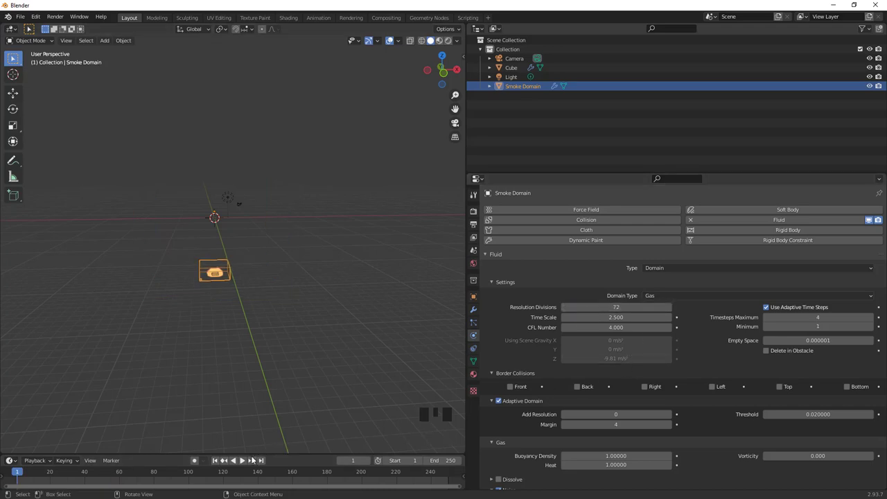
Replay the 72-division simulation, orbit around the rising smoke, and return to frame 1
{"action": "left_click_drag", "start_coordinate": [244, 460], "coordinate": [234, 302]}
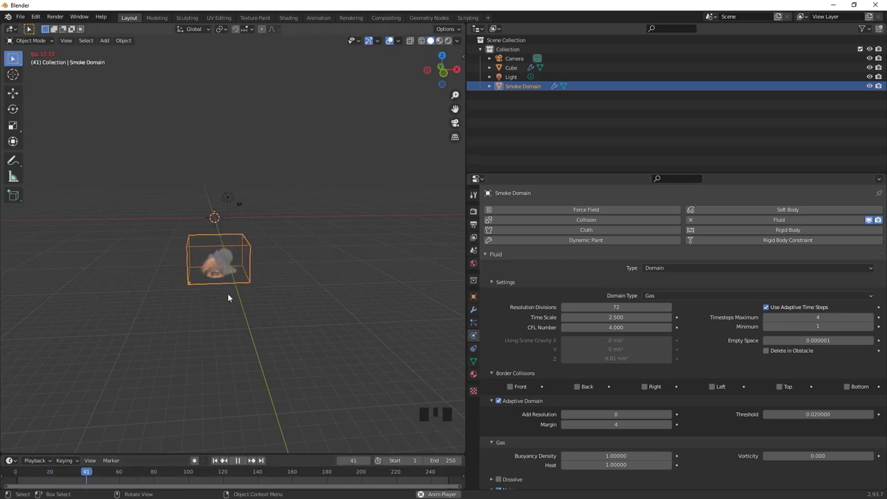
{"action": "scroll", "scroll_direction": "up", "scroll_amount": 3}
{"action": "left_click_drag", "start_coordinate": [240, 280], "coordinate": [241, 460]}
{"action": "left_click", "coordinate": [247, 352]}
{"action": "scroll", "scroll_direction": "down", "scroll_amount": 3}
{"action": "left_click_drag", "start_coordinate": [236, 294], "coordinate": [231, 294]}
{"action": "scroll", "scroll_direction": "up", "scroll_amount": 3}
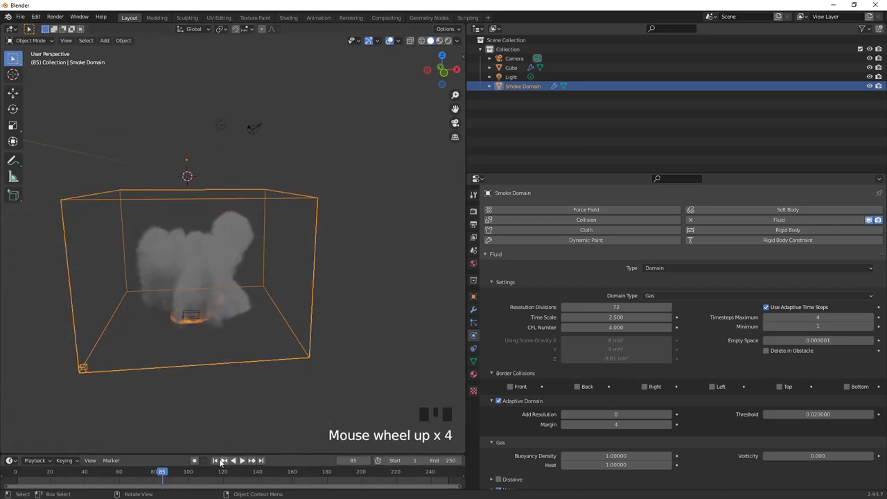
{"action": "left_click_drag", "start_coordinate": [219, 462], "coordinate": [244, 287]}
{"action": "scroll", "scroll_direction": "down", "scroll_amount": 3}
Add a new Plane mesh to the scene from the Shift+A add menu
{"action": "left_click_drag", "start_coordinate": [234, 278], "coordinate": [227, 269]}
{"action": "scroll", "scroll_direction": "up", "scroll_amount": 3}
{"action": "left_click_drag", "start_coordinate": [214, 296], "coordinate": [197, 201]}
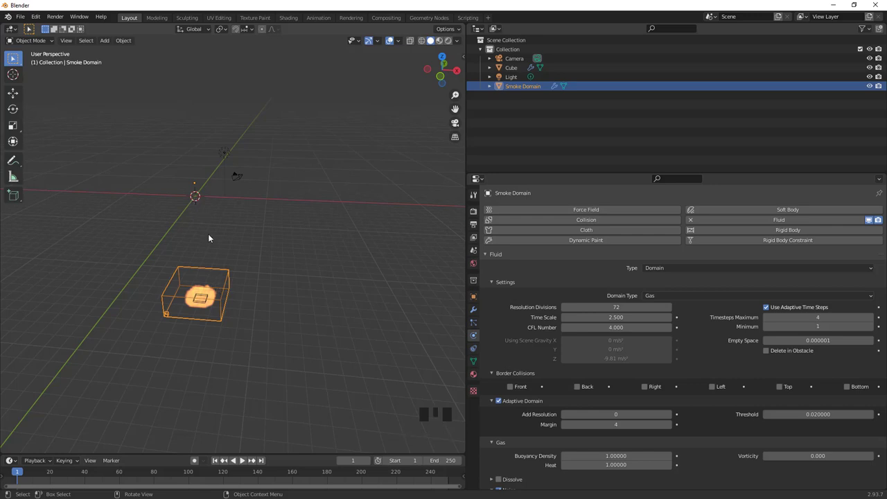
{"action": "key", "text": "shift+a"}
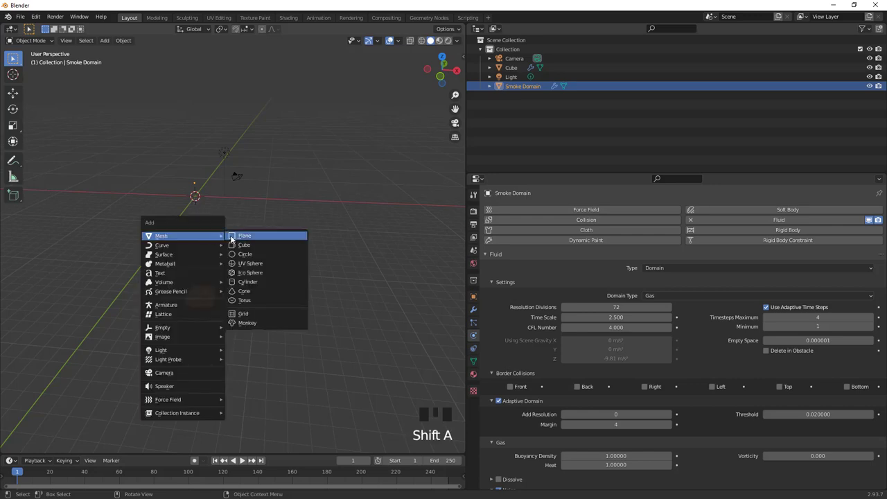
{"action": "left_click_drag", "start_coordinate": [197, 186], "coordinate": [279, 298]}
{"action": "scroll", "scroll_direction": "up", "scroll_amount": 3}
{"action": "scroll", "scroll_direction": "down", "scroll_amount": 3}
Switch the new plane into Edit Mode for mesh editing
{"action": "left_click_drag", "start_coordinate": [269, 294], "coordinate": [248, 311]}
{"action": "scroll", "scroll_direction": "up", "scroll_amount": 3}
{"action": "left_click_drag", "start_coordinate": [254, 348], "coordinate": [236, 378]}
{"action": "key", "text": "Tab"}
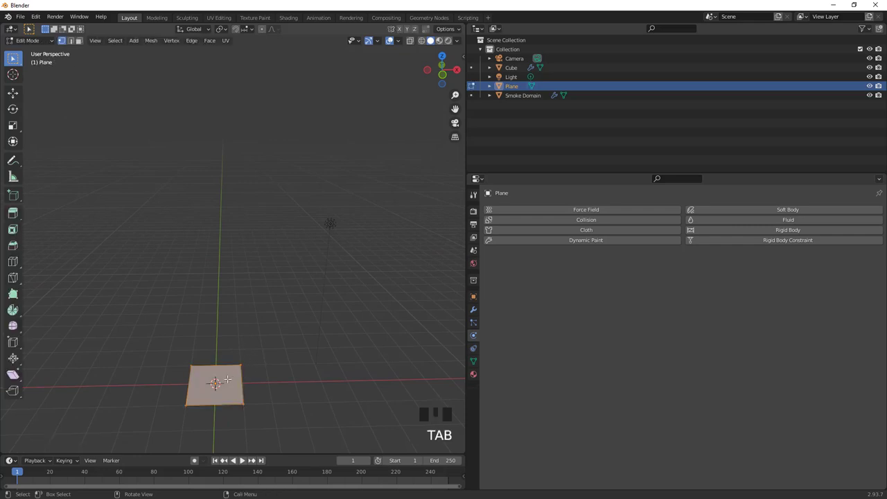
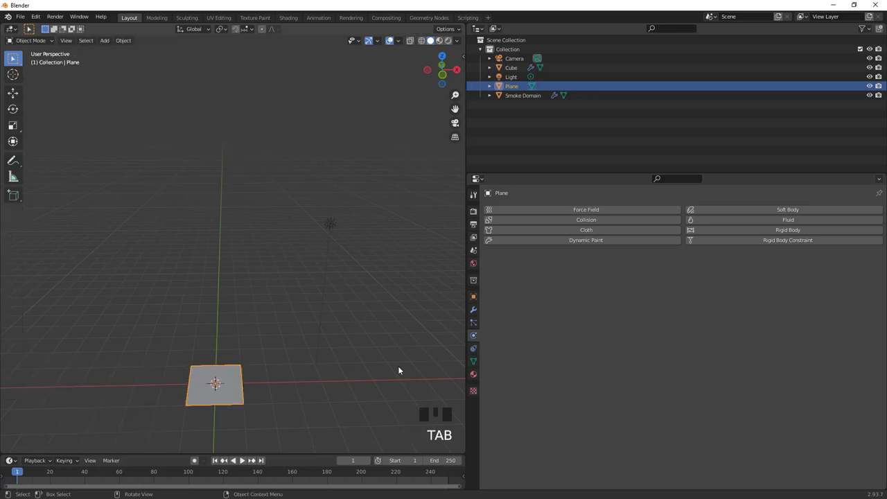
Add a particle system to the plane emitting 1000 particles over frames 1–200
{"action": "left_click", "coordinate": [476, 324]}
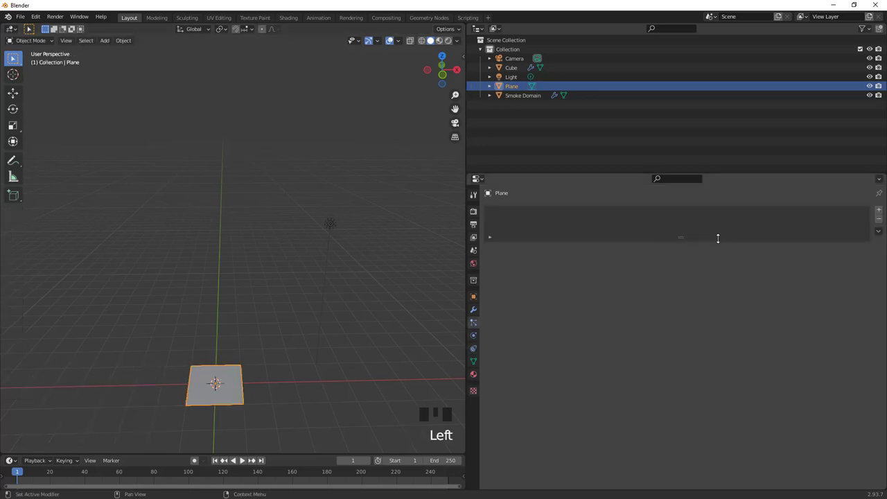
{"action": "left_click", "coordinate": [882, 211]}
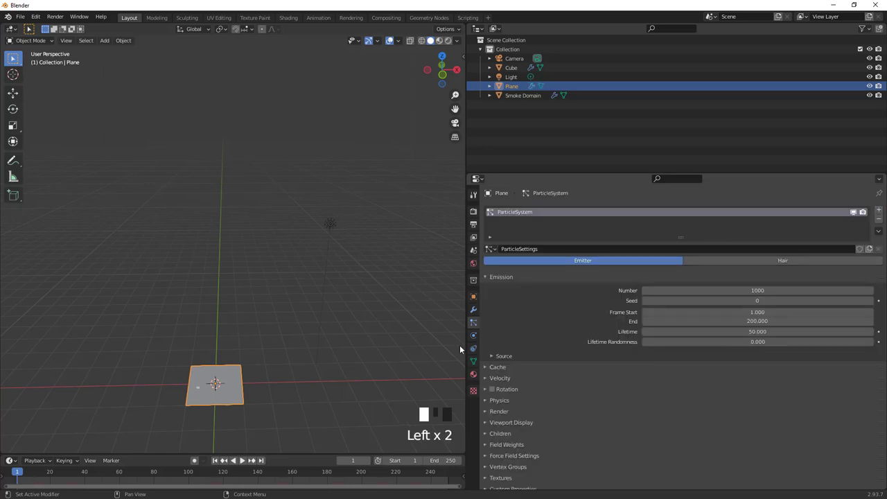
{"action": "scroll", "scroll_direction": "down", "scroll_amount": 3}
{"action": "scroll", "scroll_direction": "down", "scroll_amount": 3}
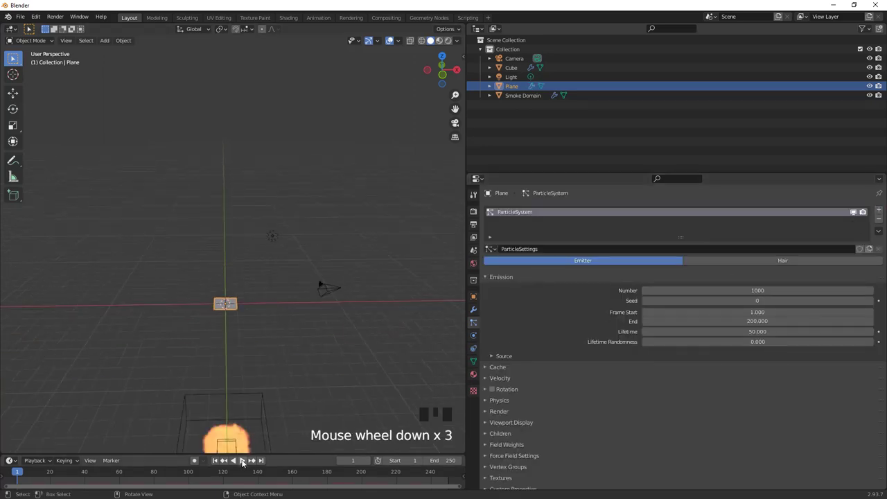
Play the timeline and orbit to watch the particles fall from the plane
{"action": "left_click_drag", "start_coordinate": [245, 460], "coordinate": [233, 333]}
{"action": "scroll", "scroll_direction": "up", "scroll_amount": 3}
{"action": "scroll", "scroll_direction": "up", "scroll_amount": 3}
{"action": "left_click_drag", "start_coordinate": [233, 369], "coordinate": [232, 403]}
{"action": "scroll", "scroll_direction": "down", "scroll_amount": 3}
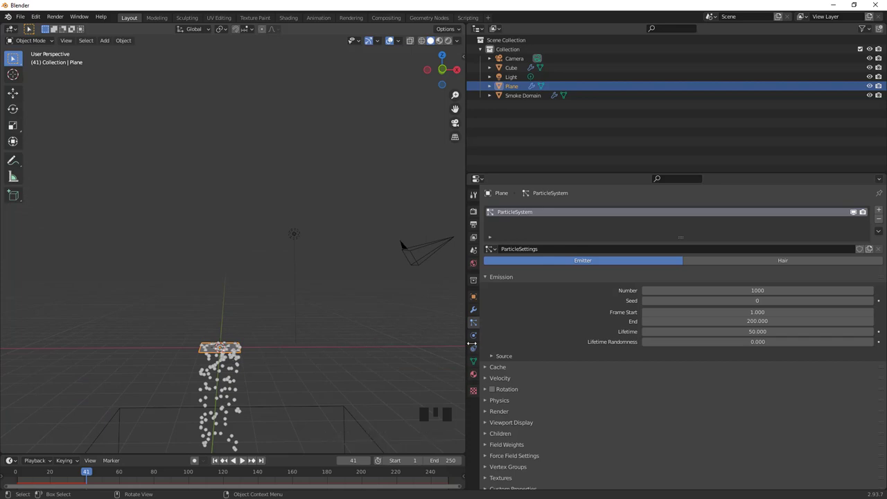
{"action": "scroll", "scroll_direction": "down", "scroll_amount": 3}
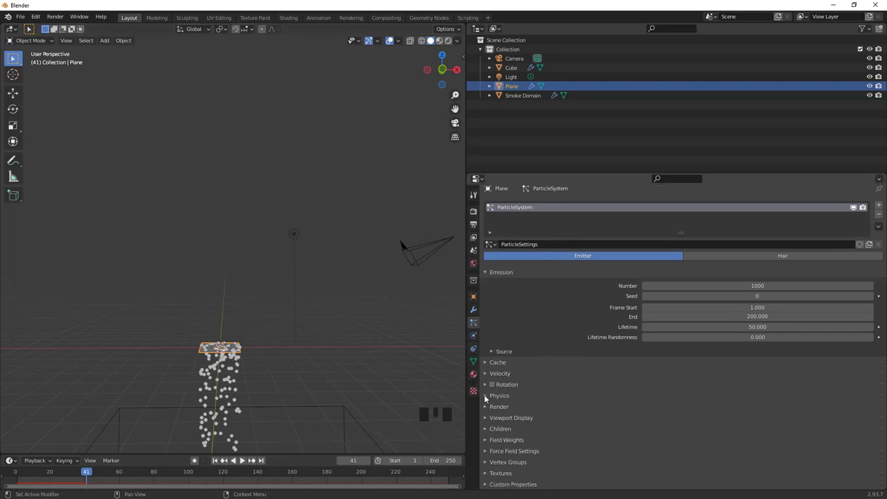
{"action": "left_click_drag", "start_coordinate": [488, 374], "coordinate": [659, 371]}
Set the particle system's Object Aligned Z velocity to 7 m/s
{"action": "scroll", "scroll_direction": "down", "scroll_amount": 3}
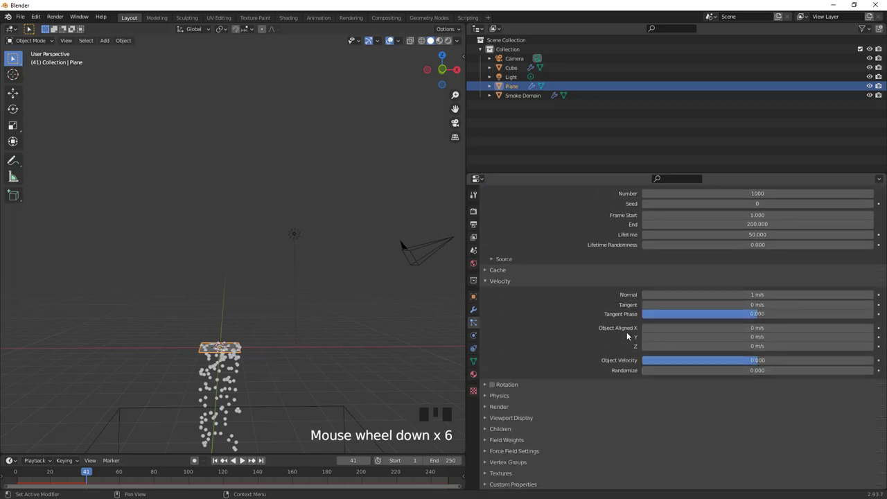
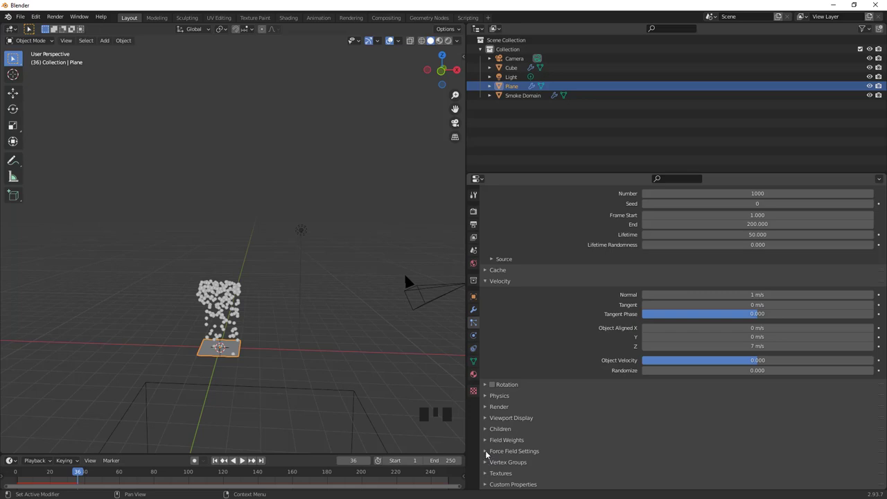
{"action": "left_click_drag", "start_coordinate": [488, 440], "coordinate": [595, 417]}
{"action": "scroll", "scroll_direction": "down", "scroll_amount": 3}
{"action": "left_click_drag", "start_coordinate": [668, 369], "coordinate": [596, 366]}
{"action": "left_click_drag", "start_coordinate": [597, 366], "coordinate": [243, 440]}
Scrub the timeline and orbit to watch the particles rise in a column
{"action": "left_click_drag", "start_coordinate": [217, 462], "coordinate": [244, 463]}
{"action": "left_click_drag", "start_coordinate": [244, 463], "coordinate": [246, 462]}
{"action": "left_click_drag", "start_coordinate": [247, 462], "coordinate": [650, 369]}
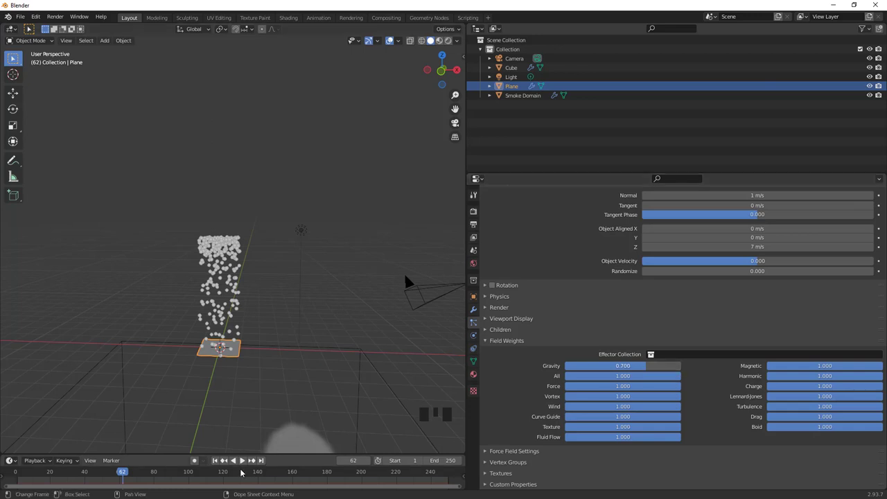
{"action": "left_click_drag", "start_coordinate": [220, 462], "coordinate": [244, 462]}
{"action": "left_click_drag", "start_coordinate": [244, 462], "coordinate": [235, 377]}
{"action": "left_click_drag", "start_coordinate": [235, 378], "coordinate": [602, 289]}
{"action": "scroll", "scroll_direction": "up", "scroll_amount": 3}
{"action": "left_click_drag", "start_coordinate": [302, 338], "coordinate": [230, 343]}
Add an Ico Sphere and move it far off to the left of the plane
{"action": "key", "text": "shift+a"}
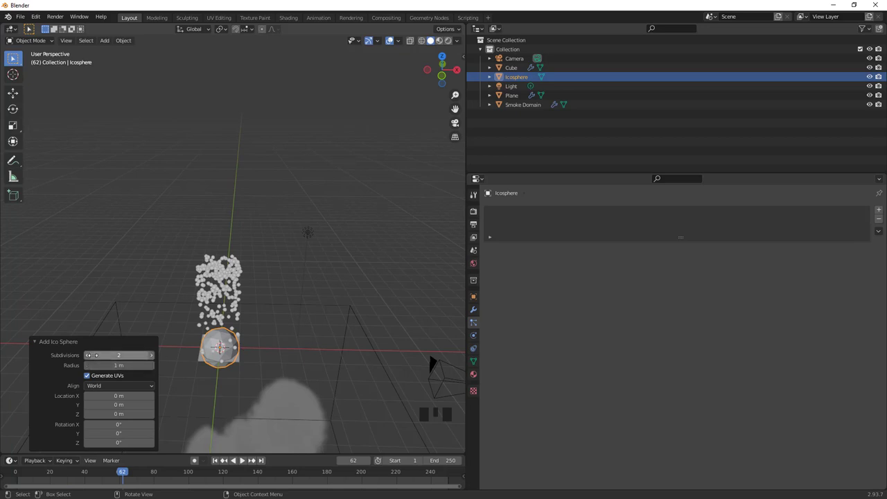
{"action": "scroll", "scroll_direction": "down", "scroll_amount": 3}
{"action": "scroll", "scroll_direction": "down", "scroll_amount": 3}
{"action": "key", "text": "g"}
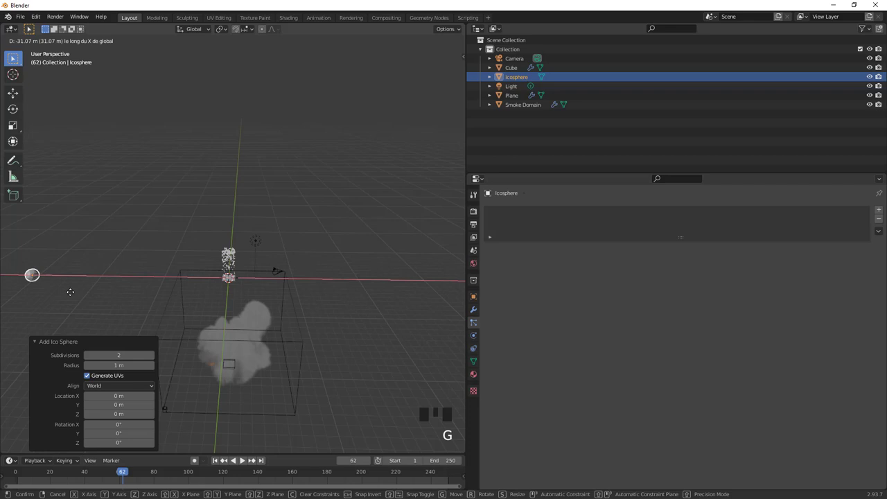
{"action": "scroll", "scroll_direction": "up", "scroll_amount": 3}
{"action": "left_click_drag", "start_coordinate": [238, 316], "coordinate": [240, 173]}
{"action": "left_click", "coordinate": [239, 172]}
{"action": "left_click_drag", "start_coordinate": [240, 181], "coordinate": [251, 185]}
Set the particles to Render As Object at 0.05 scale and start the instance eyedropper
{"action": "scroll", "scroll_direction": "up", "scroll_amount": 3}
{"action": "scroll", "scroll_direction": "down", "scroll_amount": 3}
{"action": "scroll", "scroll_direction": "down", "scroll_amount": 3}
{"action": "scroll", "scroll_direction": "down", "scroll_amount": 3}
{"action": "left_click_drag", "start_coordinate": [488, 356], "coordinate": [593, 331]}
{"action": "scroll", "scroll_direction": "down", "scroll_amount": 3}
{"action": "left_click_drag", "start_coordinate": [662, 295], "coordinate": [421, 300]}
{"action": "scroll", "scroll_direction": "down", "scroll_amount": 3}
{"action": "left_click_drag", "start_coordinate": [340, 290], "coordinate": [873, 365]}
{"action": "left_click", "coordinate": [873, 366]}
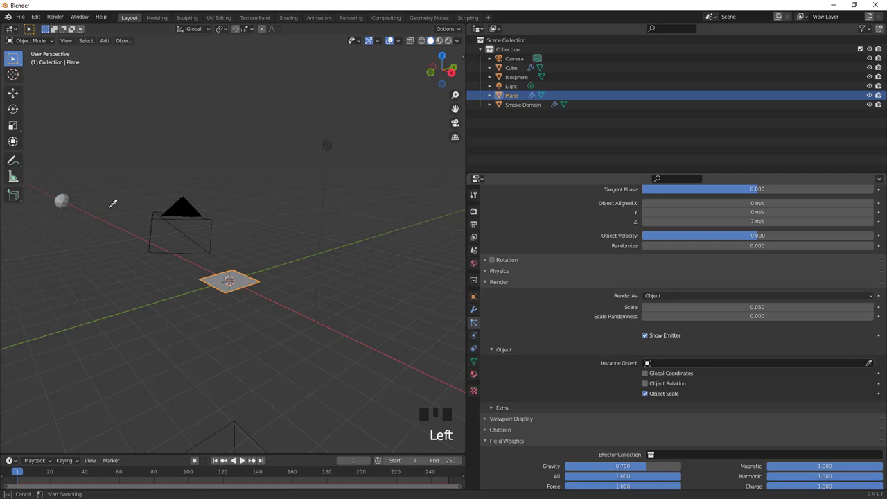
Pick the Icosphere as instance object and play to watch the sphere column rise
{"action": "left_click_drag", "start_coordinate": [231, 281], "coordinate": [231, 286]}
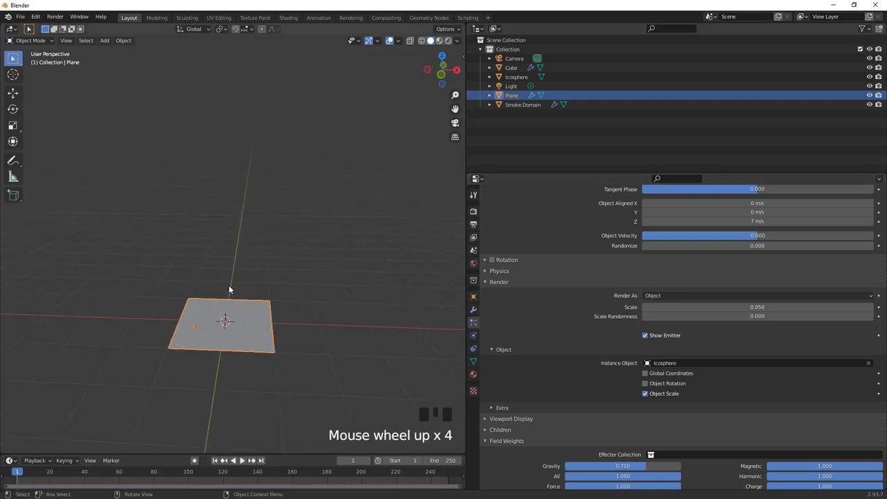
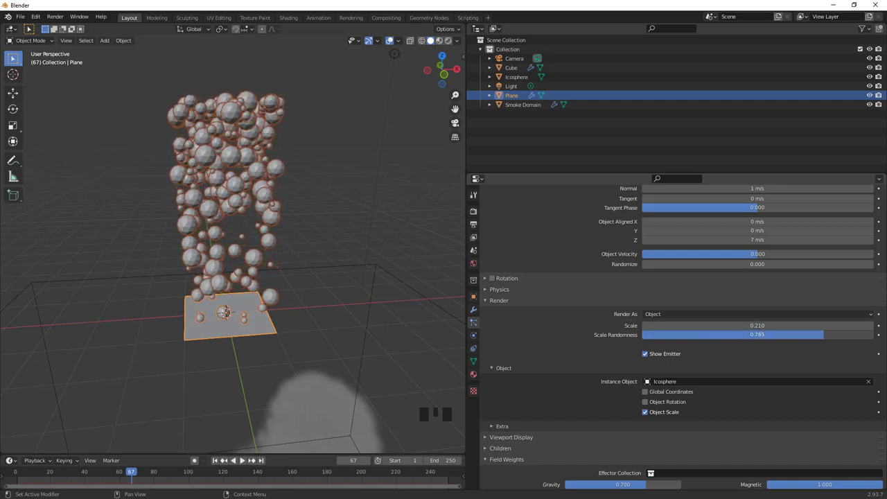
{"action": "left_click_drag", "start_coordinate": [217, 461], "coordinate": [263, 460]}
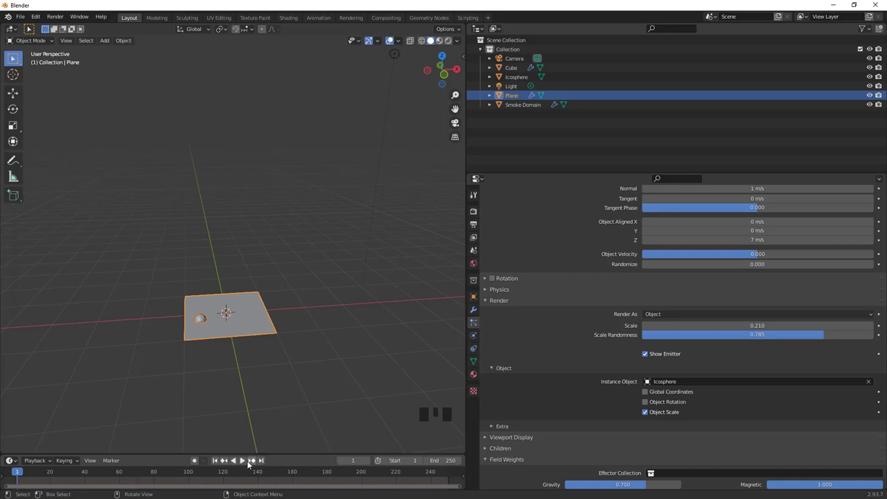
{"action": "left_click", "coordinate": [244, 458]}
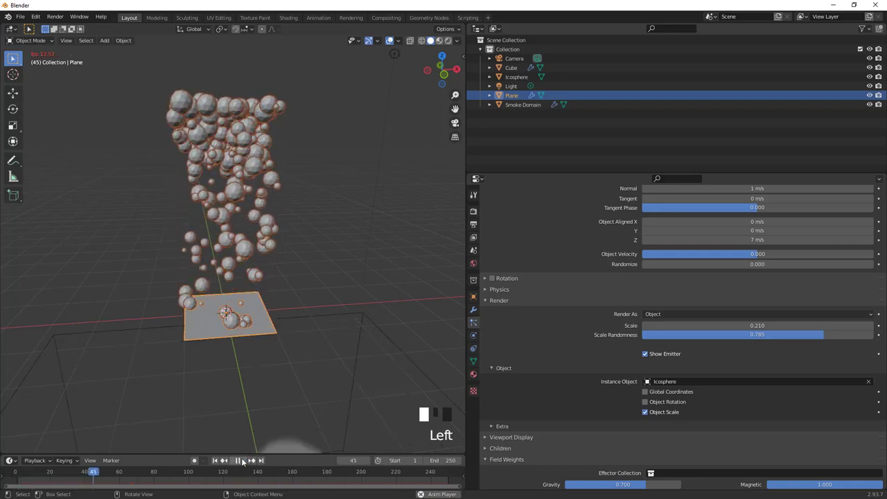
{"action": "left_click_drag", "start_coordinate": [244, 452], "coordinate": [251, 408]}
{"action": "left_click_drag", "start_coordinate": [251, 408], "coordinate": [551, 246]}
Lower the plane's emission to 500 particles and scrub playback of the sparser column
{"action": "scroll", "scroll_direction": "up", "scroll_amount": 3}
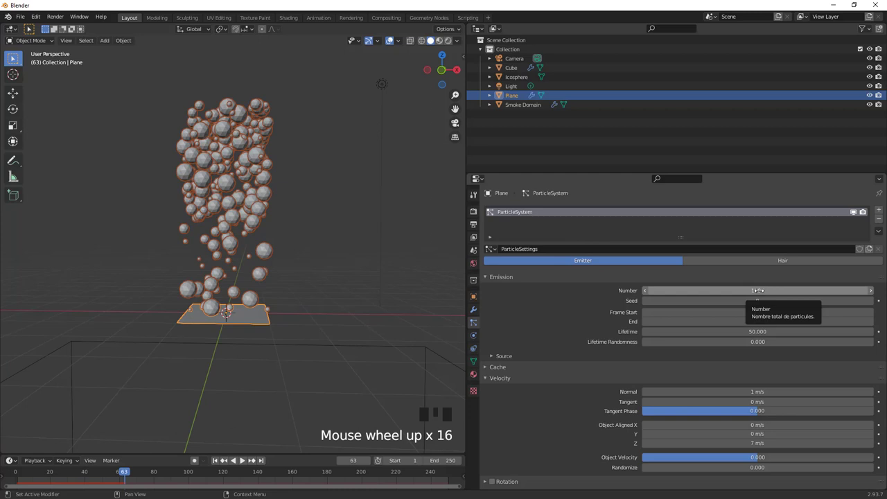
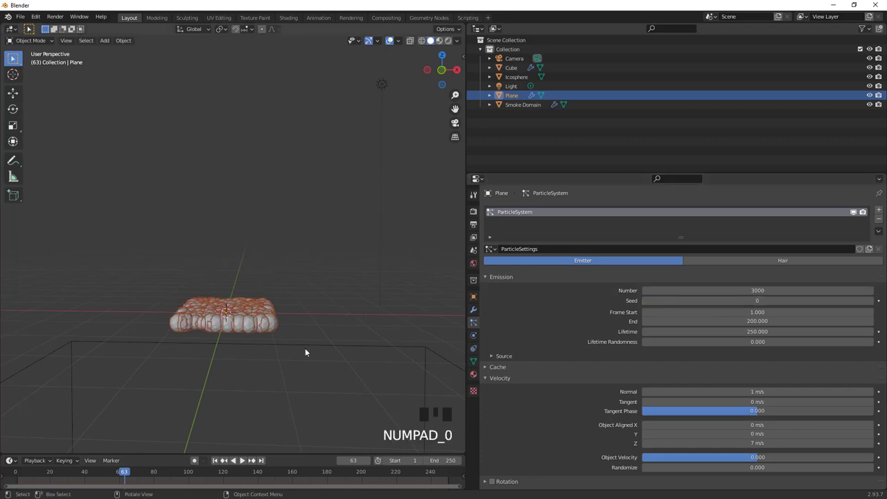
{"action": "left_click_drag", "start_coordinate": [218, 462], "coordinate": [261, 446]}
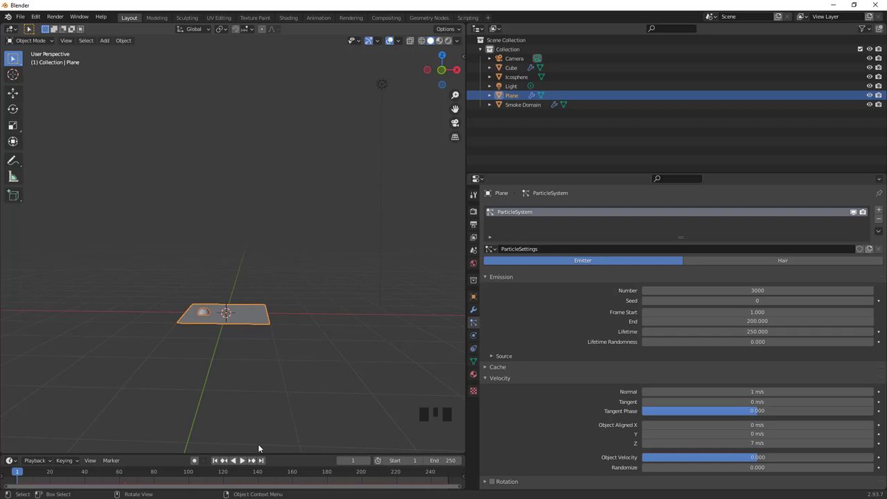
{"action": "left_click_drag", "start_coordinate": [246, 461], "coordinate": [223, 163]}
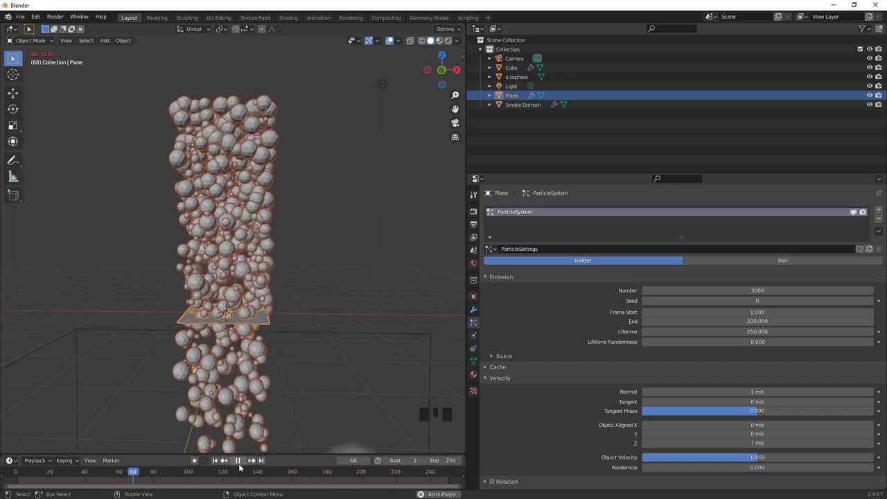
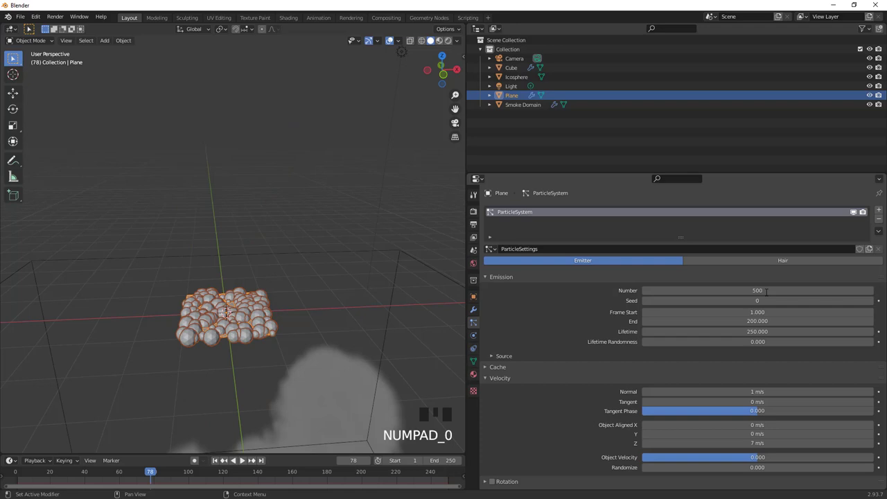
{"action": "left_click_drag", "start_coordinate": [245, 463], "coordinate": [275, 193]}
{"action": "left_click_drag", "start_coordinate": [278, 192], "coordinate": [278, 130]}
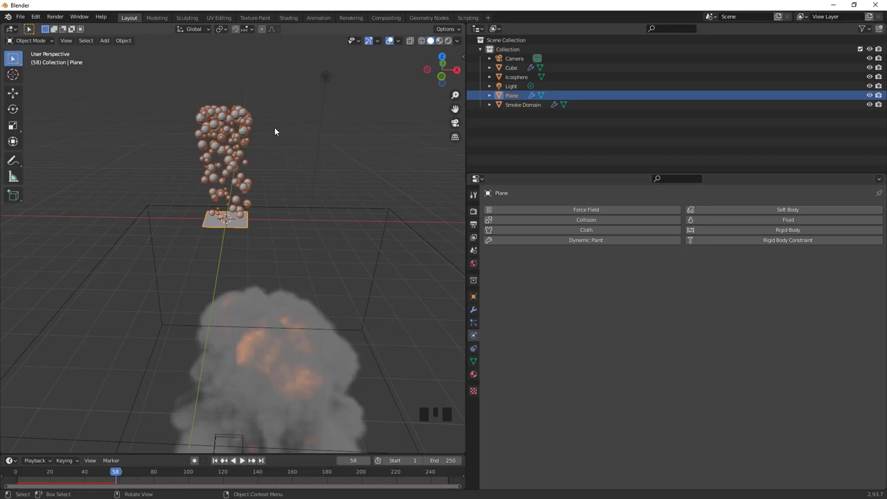
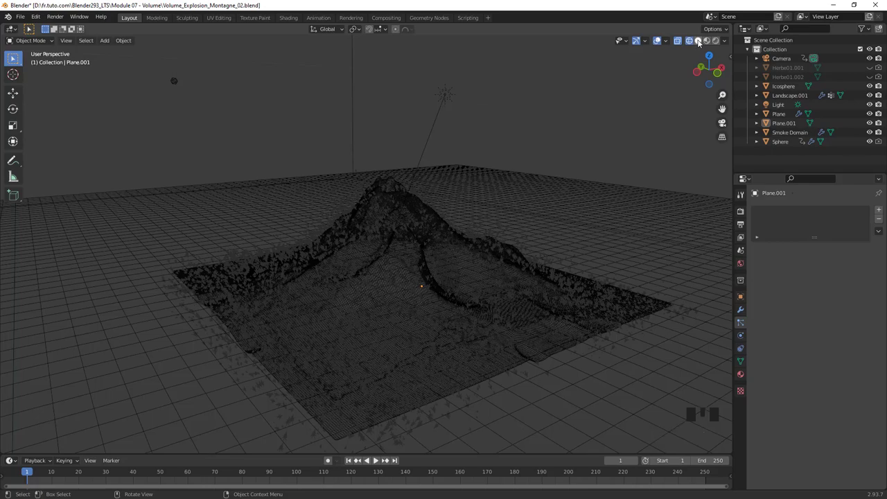
Frame the volcano in solid shading and select Landscape.001
{"action": "left_click_drag", "start_coordinate": [604, 144], "coordinate": [483, 198]}
{"action": "left_click_drag", "start_coordinate": [482, 197], "coordinate": [377, 298]}
{"action": "scroll", "scroll_direction": "up", "scroll_amount": 3}
{"action": "scroll", "scroll_direction": "down", "scroll_amount": 3}
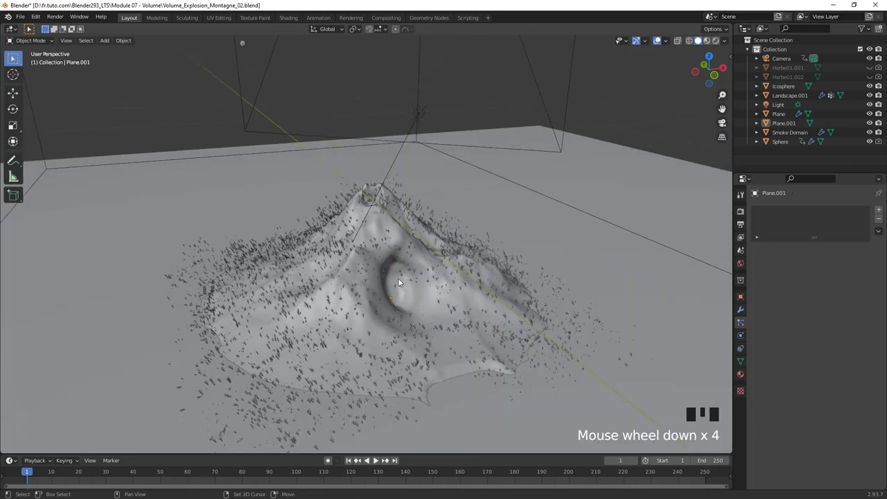
{"action": "left_click_drag", "start_coordinate": [392, 288], "coordinate": [674, 216]}
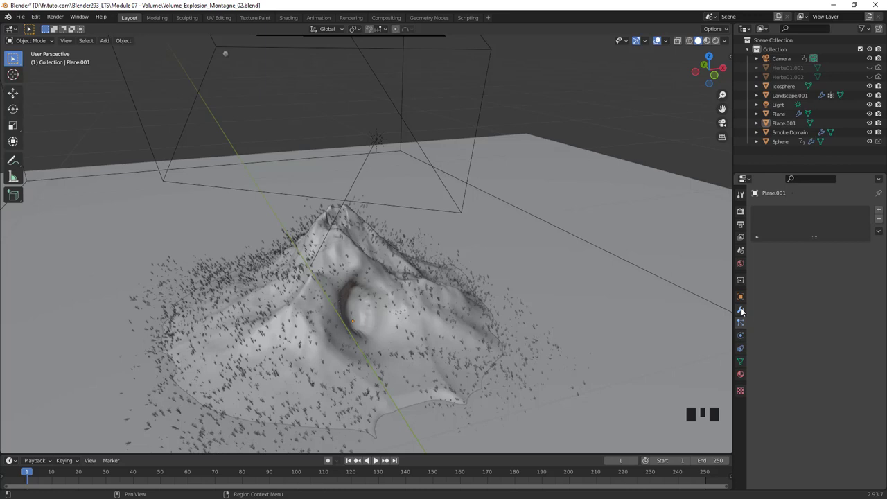
{"action": "left_click", "coordinate": [462, 253]}
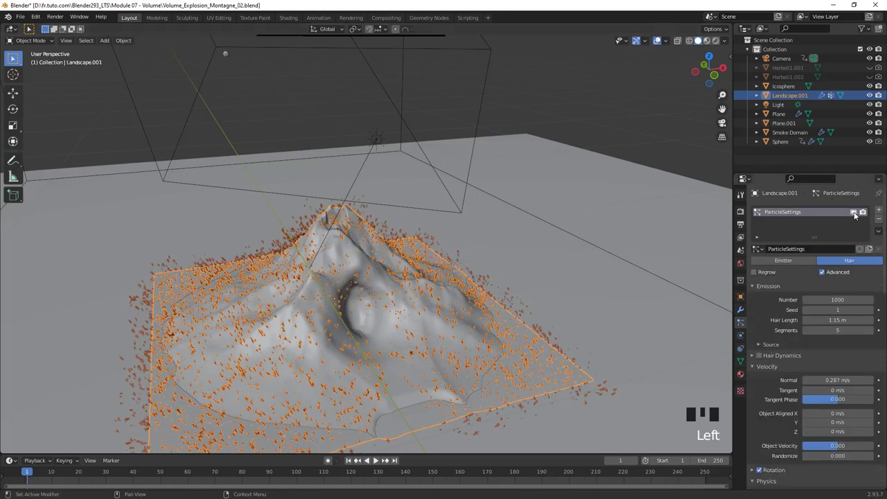
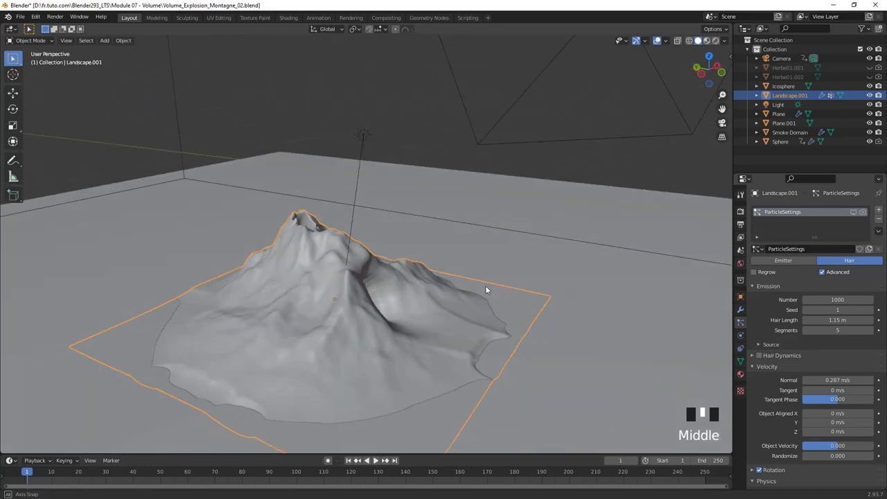
Hide Landscape.001's hair particles in the viewport and select Plane.001 for editing
{"action": "scroll", "scroll_direction": "up", "scroll_amount": 3}
{"action": "scroll", "scroll_direction": "down", "scroll_amount": 3}
{"action": "left_click_drag", "start_coordinate": [415, 290], "coordinate": [430, 276]}
{"action": "scroll", "scroll_direction": "down", "scroll_amount": 3}
{"action": "left_click_drag", "start_coordinate": [407, 282], "coordinate": [380, 289]}
{"action": "scroll", "scroll_direction": "up", "scroll_amount": 3}
{"action": "left_click_drag", "start_coordinate": [381, 287], "coordinate": [355, 323]}
{"action": "scroll", "scroll_direction": "up", "scroll_amount": 3}
{"action": "left_click", "coordinate": [336, 300]}
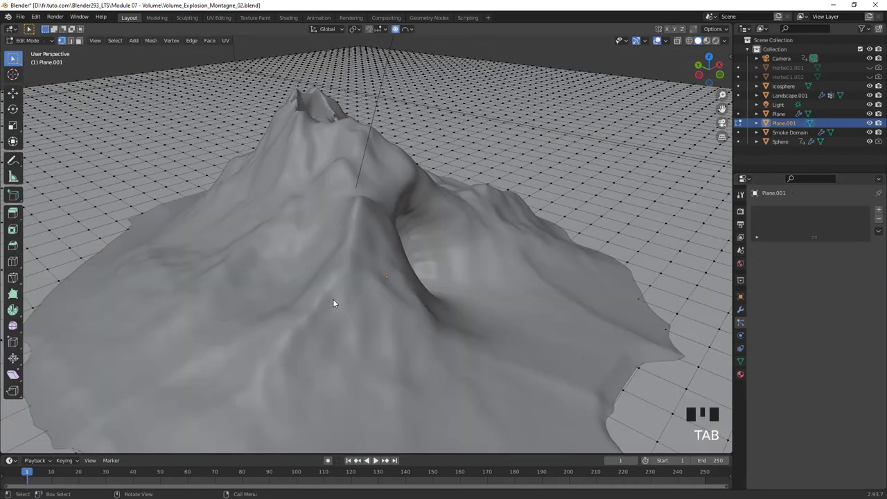
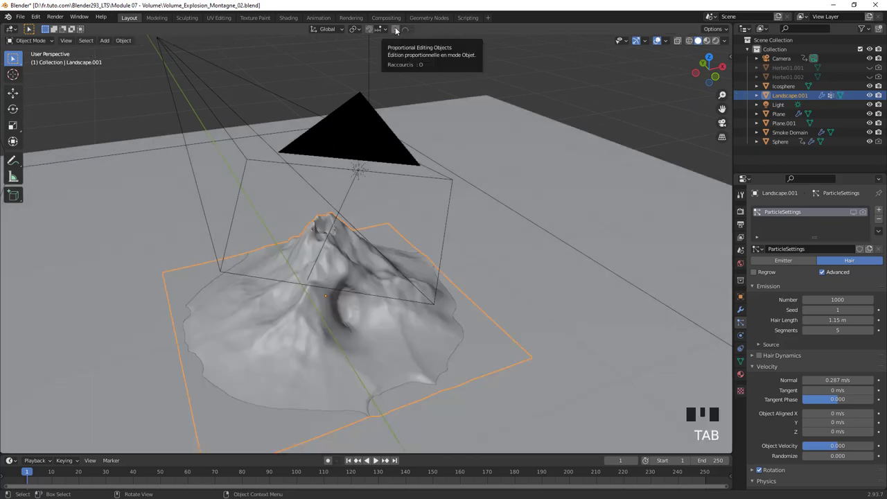
Turn on proportional editing and choose the Sphere falloff
{"action": "left_click", "coordinate": [397, 28]}
{"action": "left_click_drag", "start_coordinate": [412, 29], "coordinate": [399, 66]}
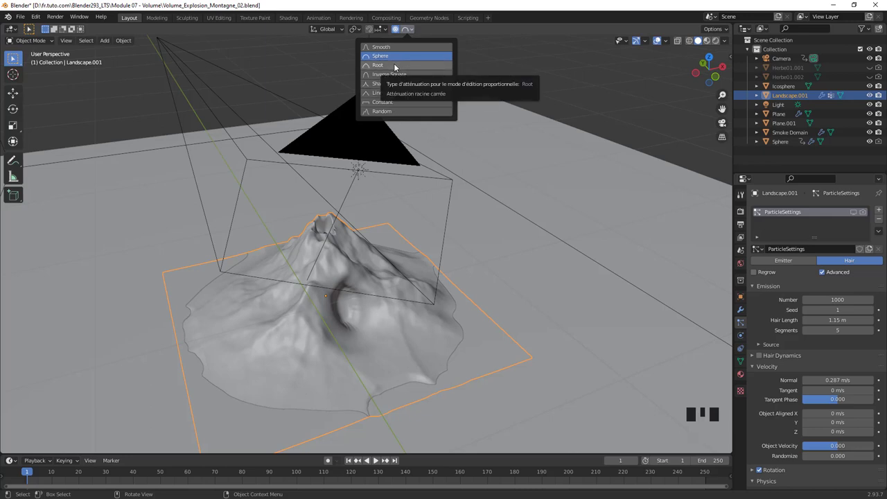
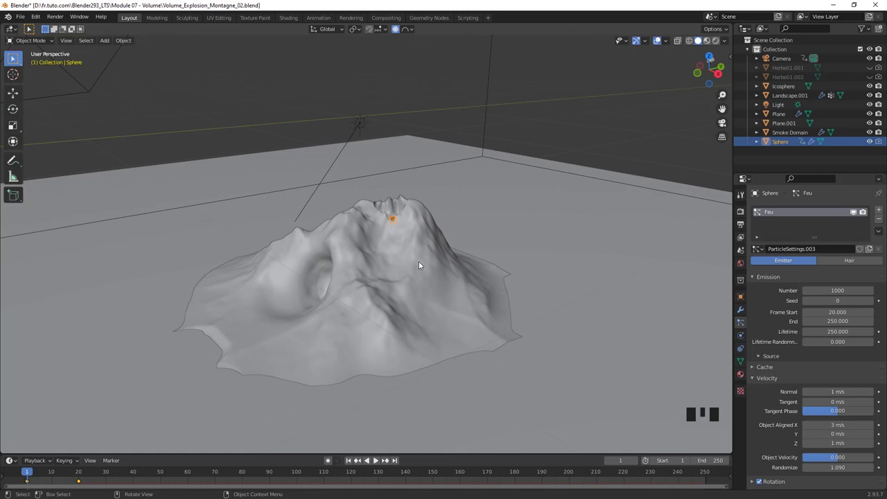
Pull back to frame the whole volcano and play the eruption animation
{"action": "scroll", "scroll_direction": "down", "scroll_amount": 3}
{"action": "left_click_drag", "start_coordinate": [476, 269], "coordinate": [401, 362]}
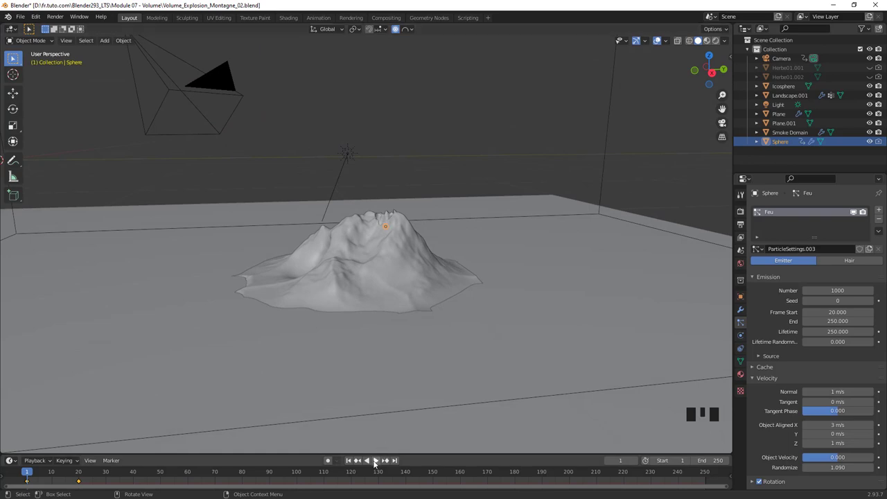
{"action": "left_click", "coordinate": [380, 463]}
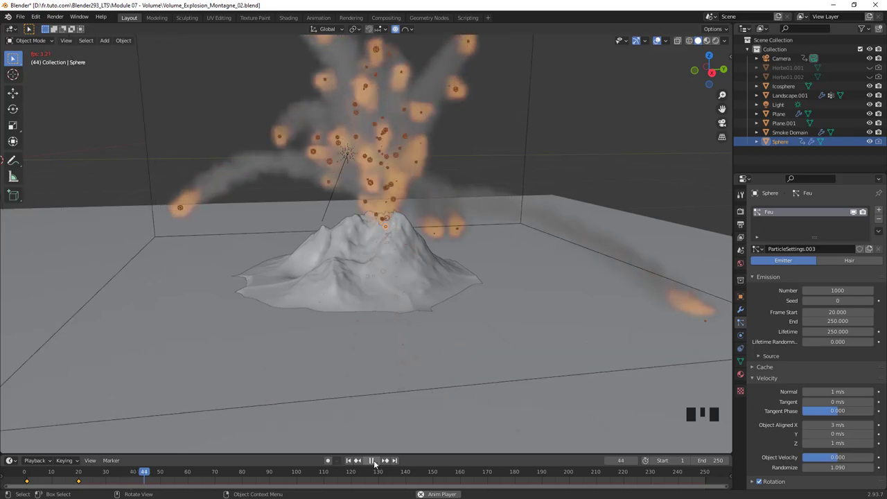
Show the eruption in Material Preview at frame 46 and move in toward the crater fire
{"action": "left_click", "coordinate": [331, 370]}
{"action": "left_click_drag", "start_coordinate": [332, 371], "coordinate": [358, 337]}
{"action": "scroll", "scroll_direction": "down", "scroll_amount": 3}
{"action": "left_click_drag", "start_coordinate": [711, 42], "coordinate": [405, 247]}
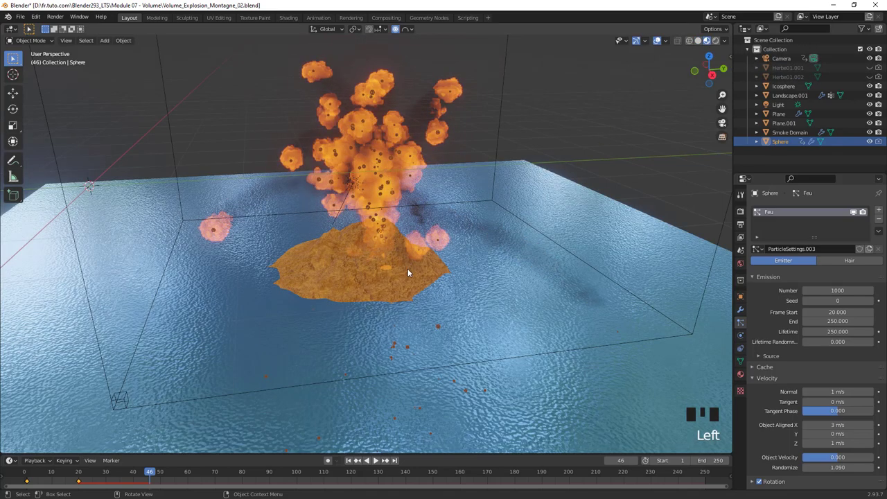
{"action": "scroll", "scroll_direction": "up", "scroll_amount": 3}
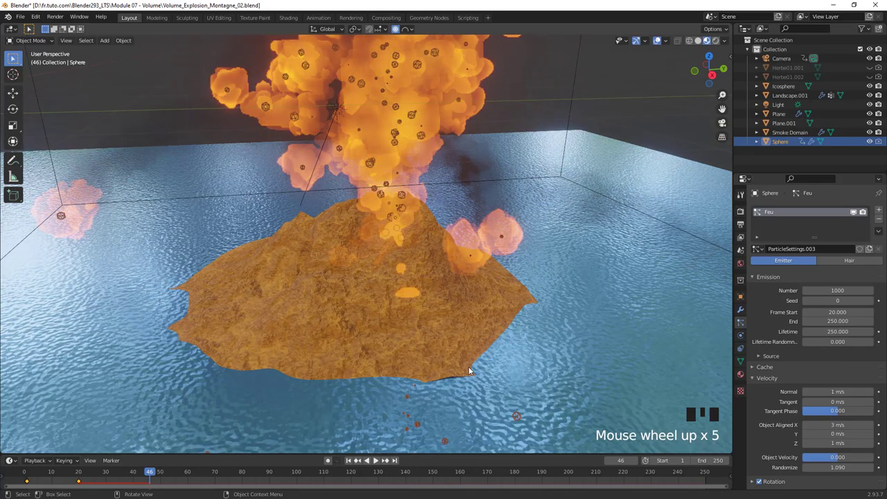
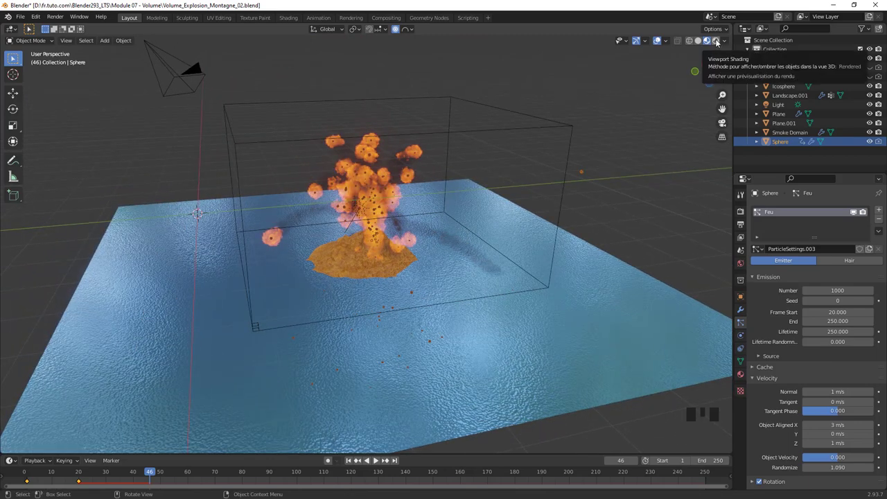
Play the eruption in Rendered shading, then continue playback in Wireframe past frame 70
{"action": "key", "text": "Left"}
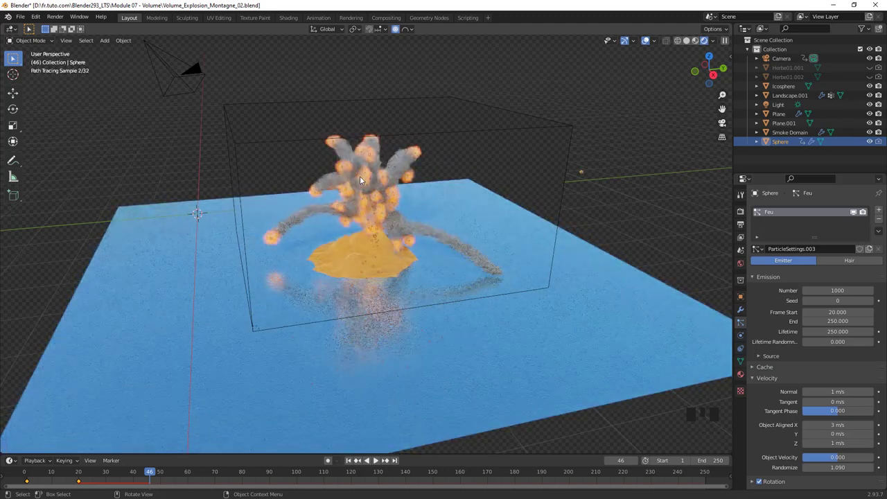
{"action": "scroll", "scroll_direction": "up", "scroll_amount": 3}
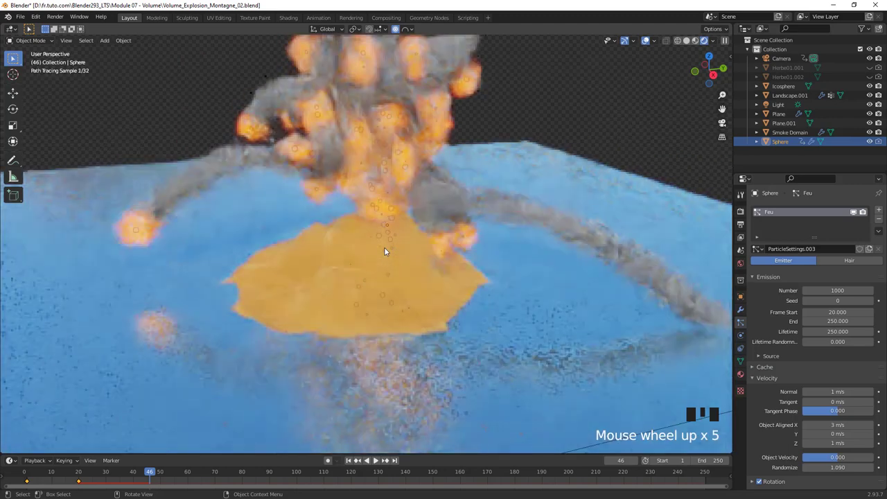
{"action": "left_click", "coordinate": [378, 462]}
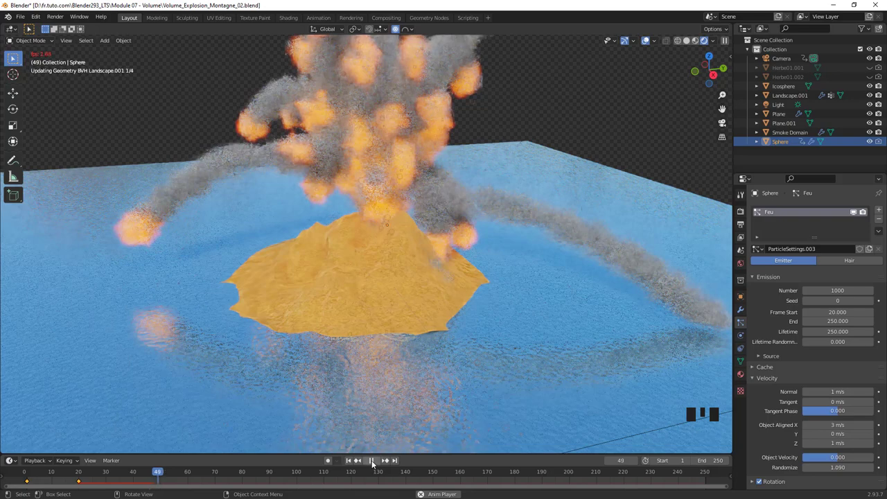
{"action": "left_click_drag", "start_coordinate": [376, 463], "coordinate": [378, 462]}
{"action": "key", "text": "Left"}
{"action": "left_click", "coordinate": [379, 461]}
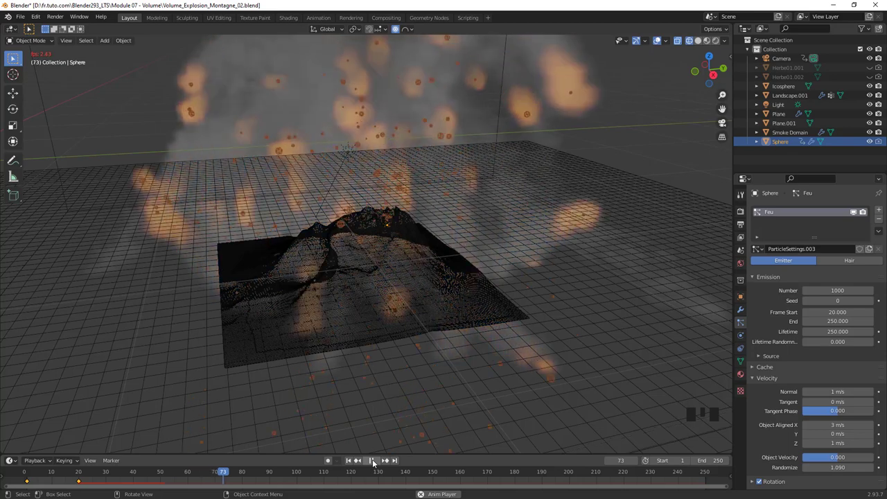
Stop playback at frame 76 and show the Cycles render settings (GPU Compute, 32 samples)
{"action": "left_click", "coordinate": [387, 442]}
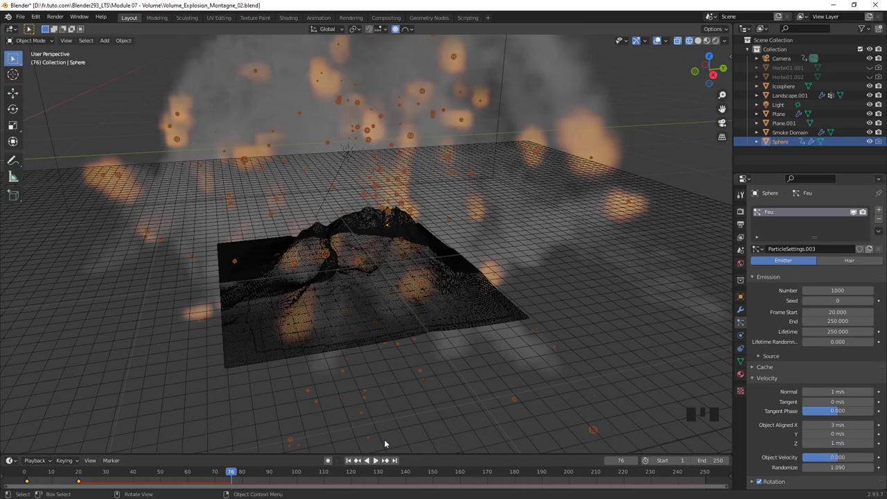
{"action": "left_click", "coordinate": [745, 213]}
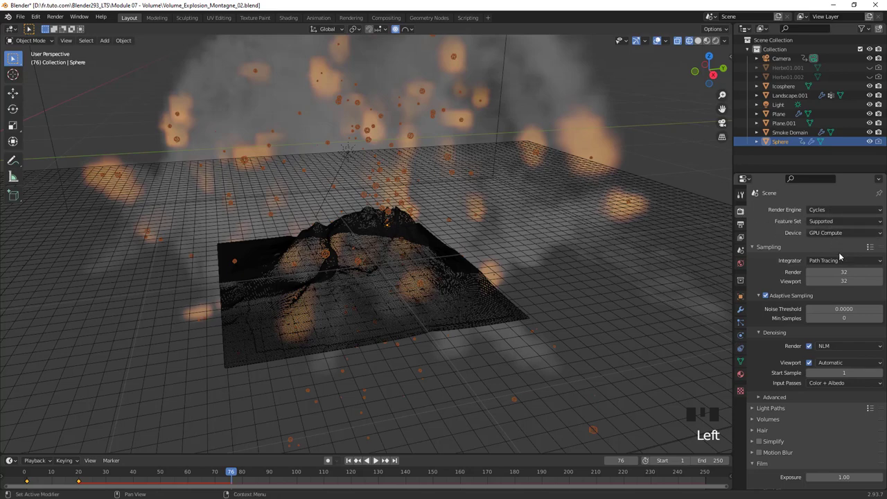
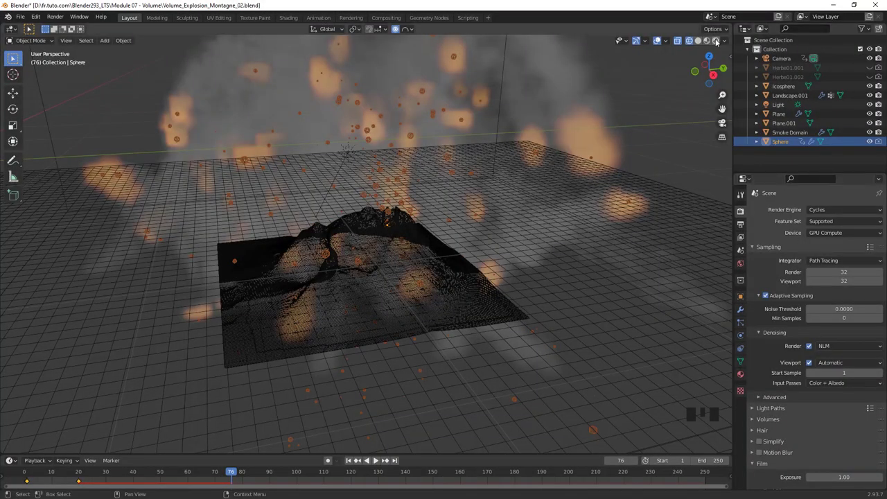
Orbit around the rendered smoke cloud and select the Smoke Domain object
{"action": "left_click_drag", "start_coordinate": [719, 41], "coordinate": [499, 170]}
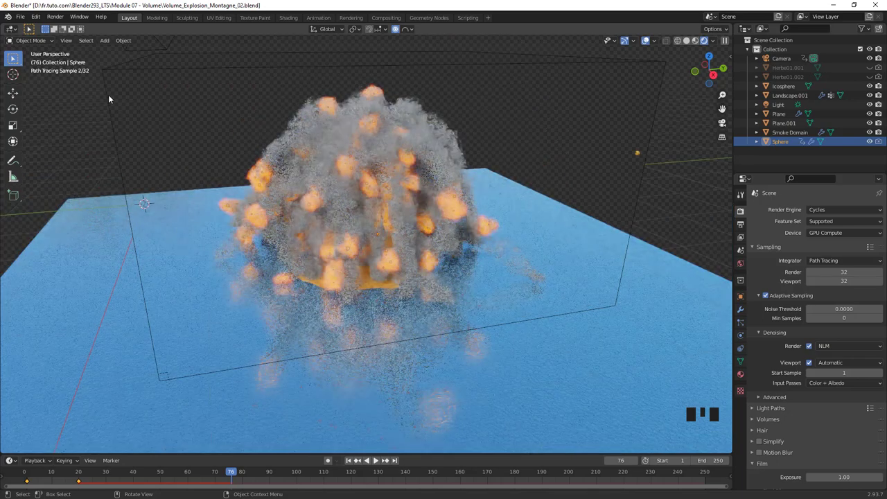
{"action": "left_click", "coordinate": [111, 96]}
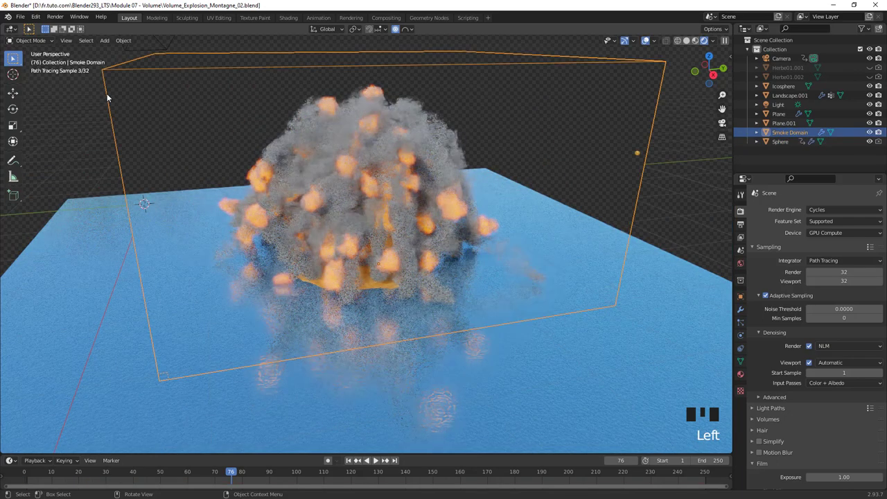